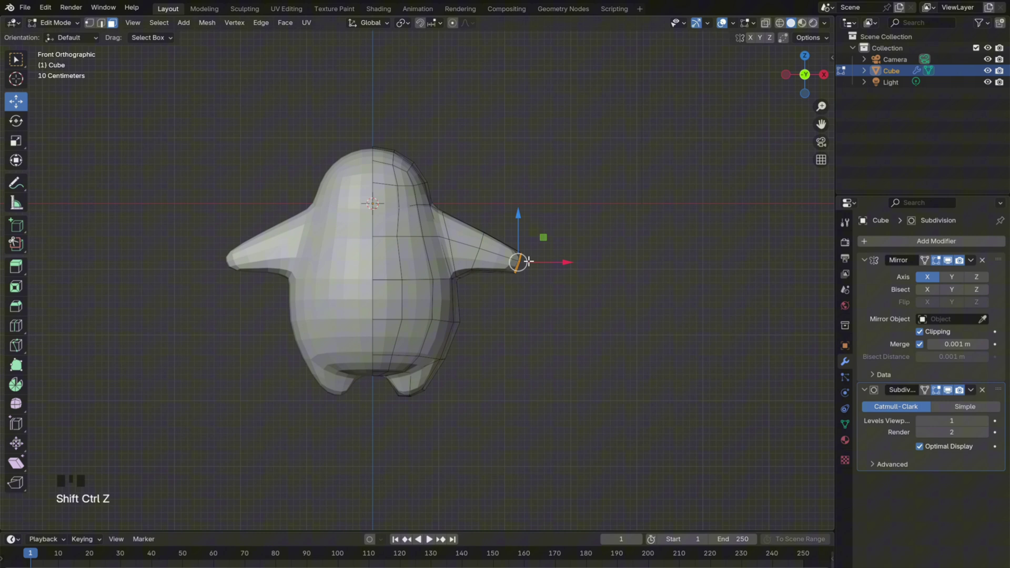
Orbit the view to face the body front before extruding the arm and lower faces.
key(s)
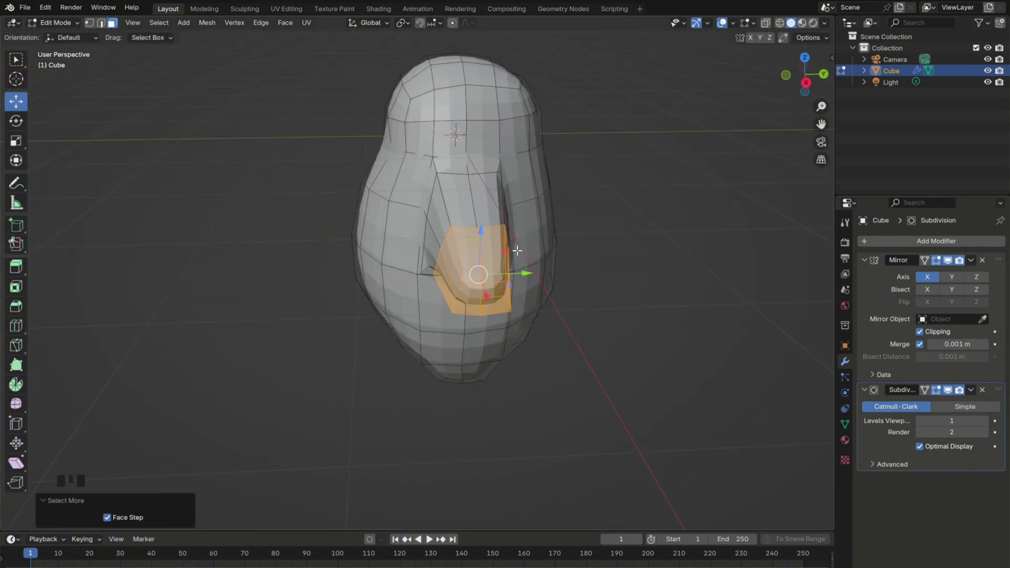
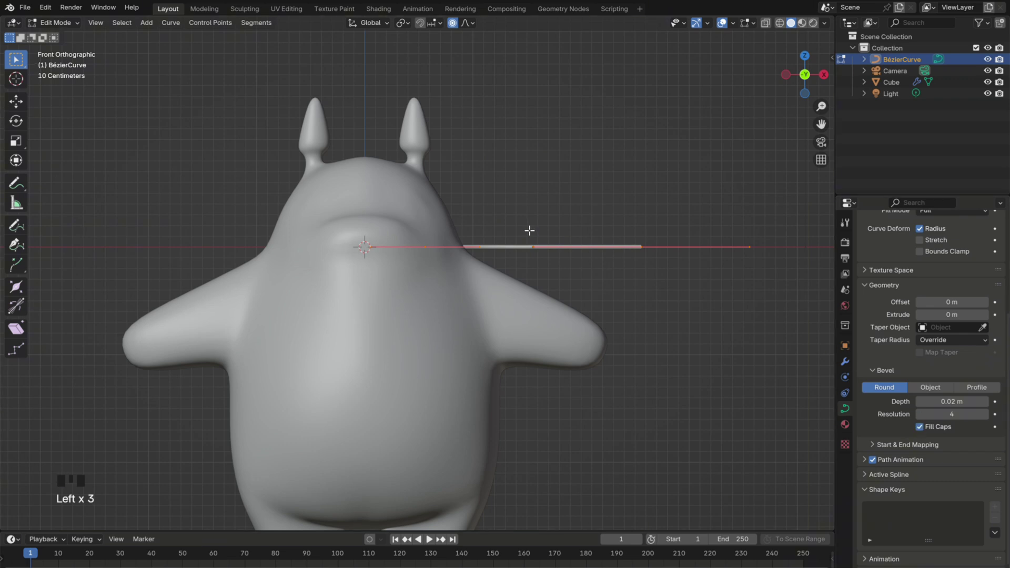
Delete the selected curve points of the whisker Bezier curve.
key(Delete)
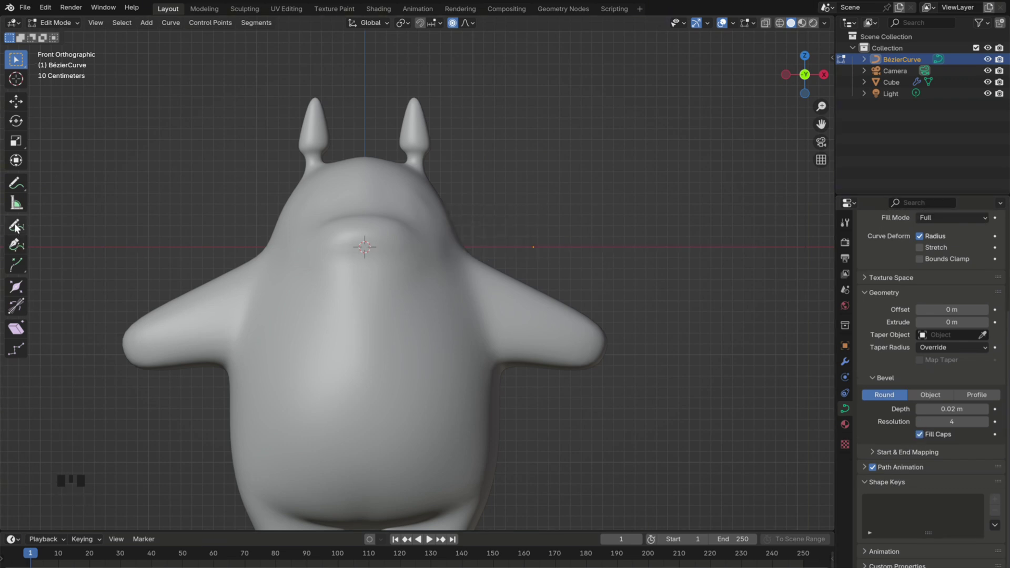
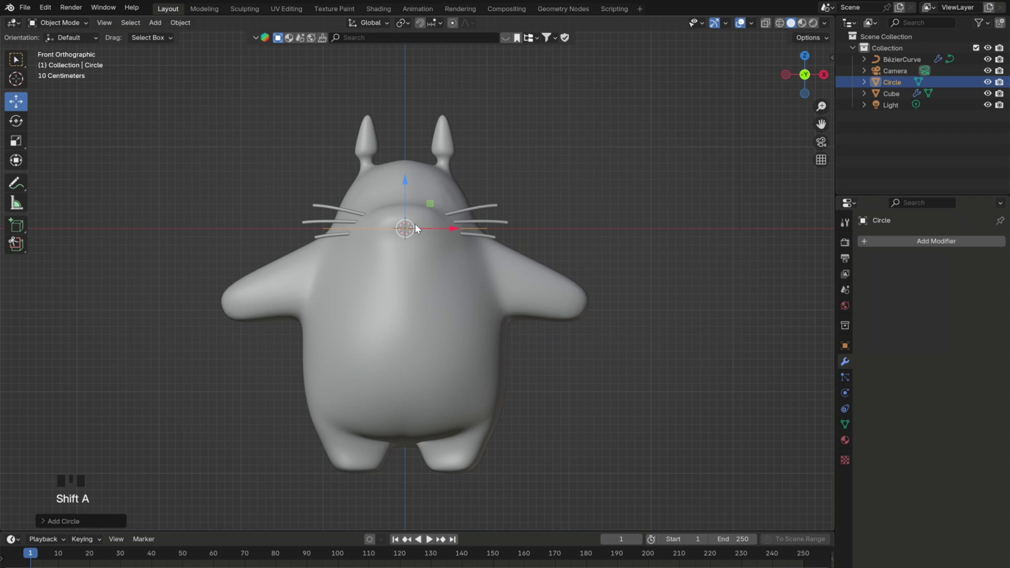
Rotate the circle 90° about the X axis so it stands upright.
scroll(down, 3)
click(412, 197)
click(438, 302)
key(r)
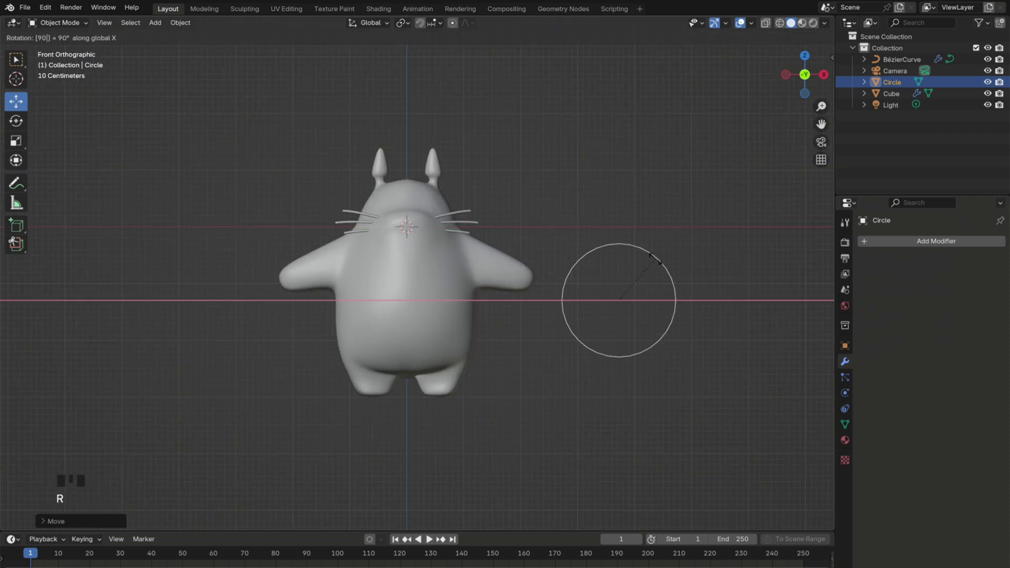
key(s)
key(g)
Move the upright circle beneath the body's foot and frame it in view.
drag(444, 393, 466, 376)
click(466, 376)
key(KP_1)
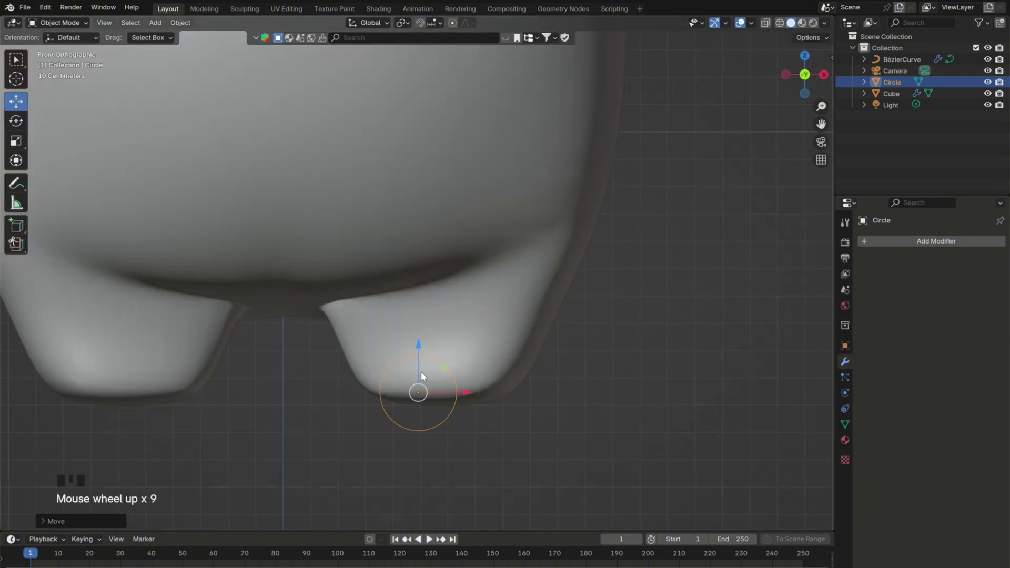
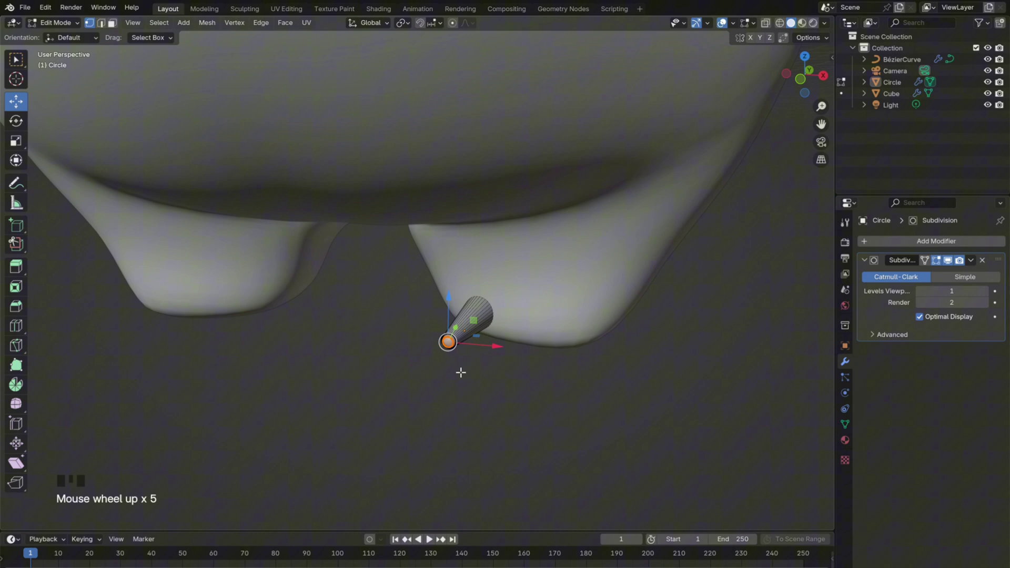
Taper the end of the claw tube smaller and view it from the side.
key(s)
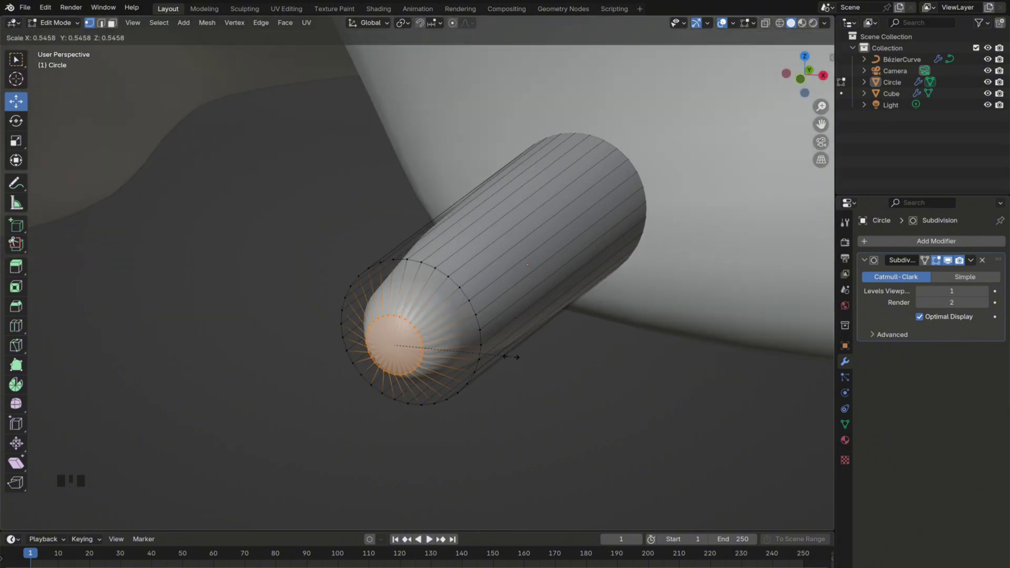
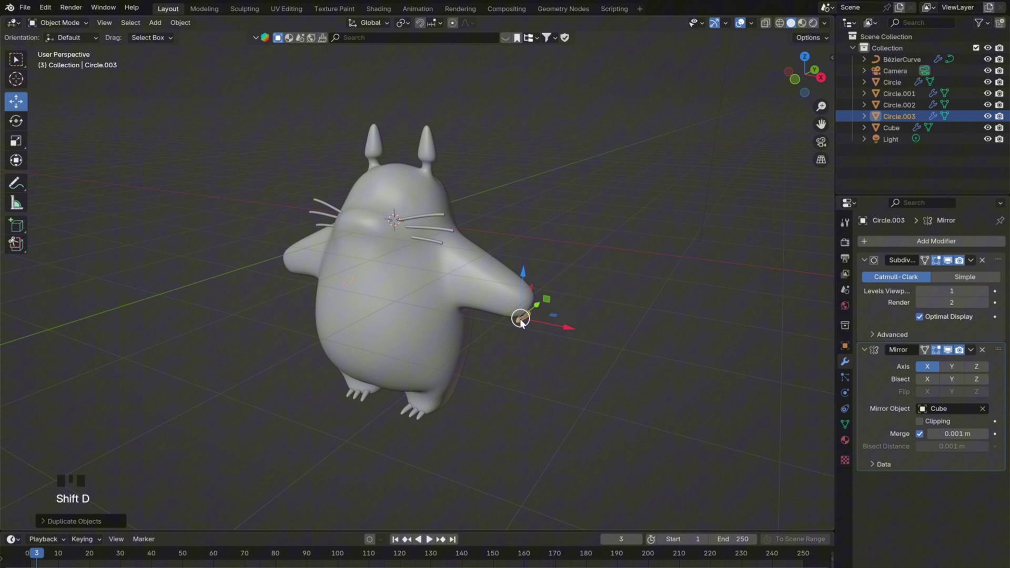
key(KP_7)
key(KP_3)
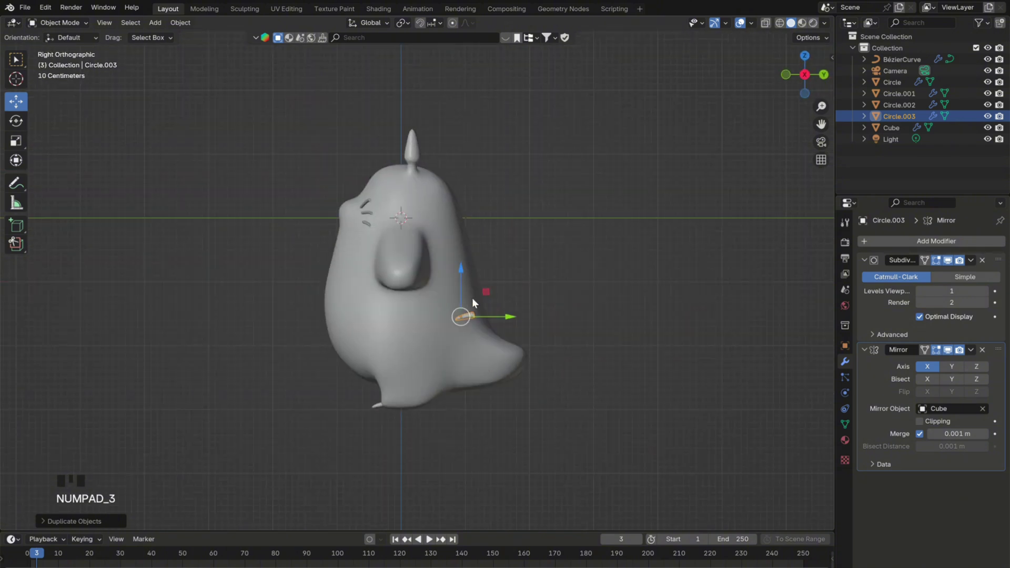
click(498, 277)
Inspect the claw copy from several angles and begin rotating it around the vertical axis.
drag(415, 289, 396, 281)
click(397, 280)
scroll(up, 3)
drag(413, 299, 437, 319)
scroll(down, 3)
scroll(up, 3)
key(r)
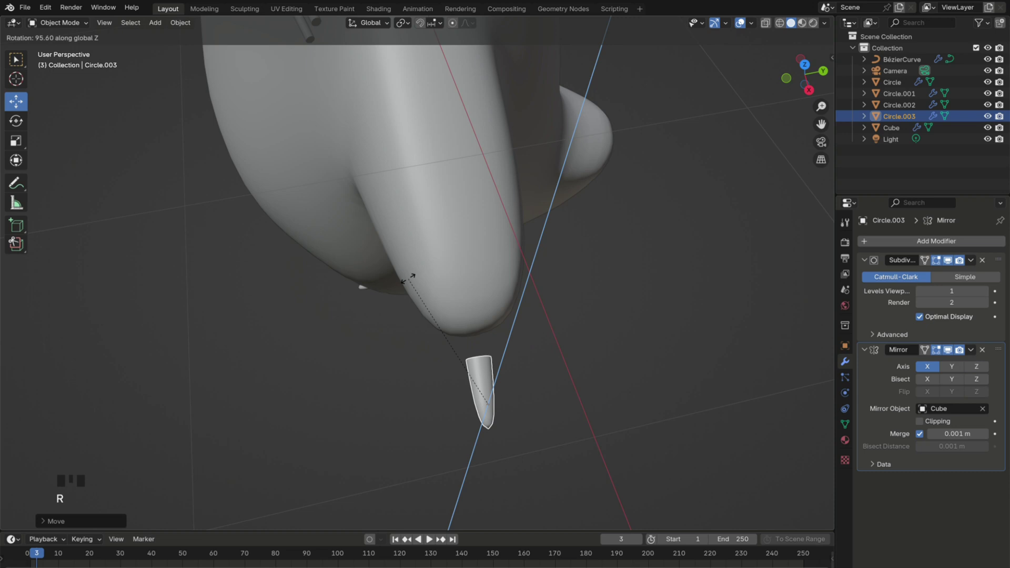
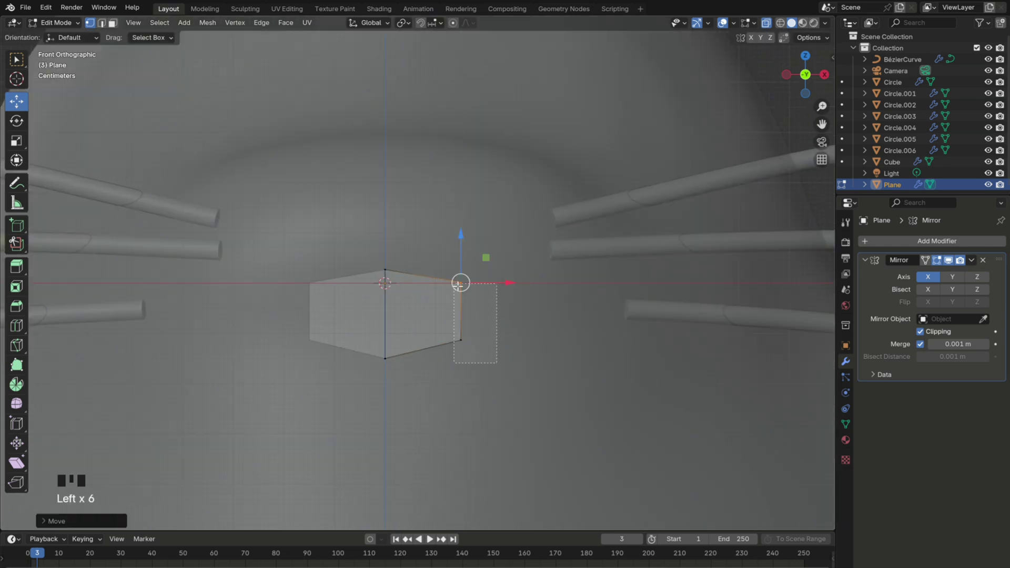
Extrude a new section of the nose plane and scale it down into a taper.
key(e)
key(s)
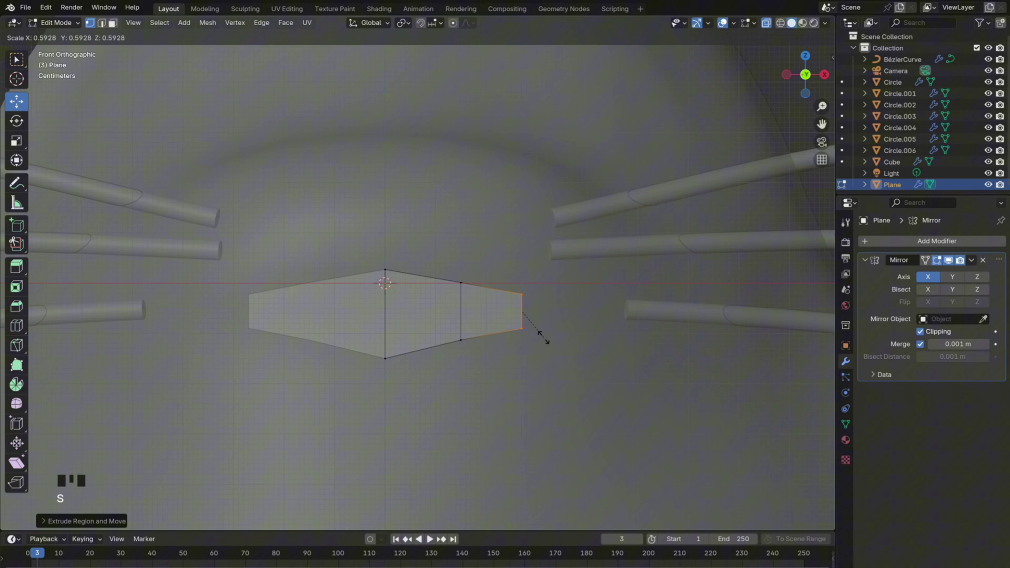
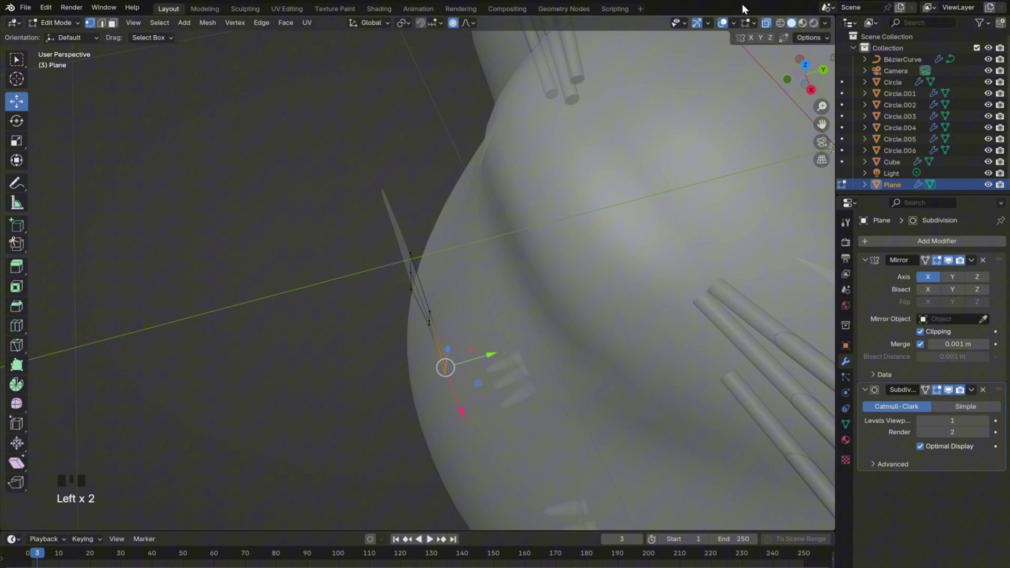
click(770, 23)
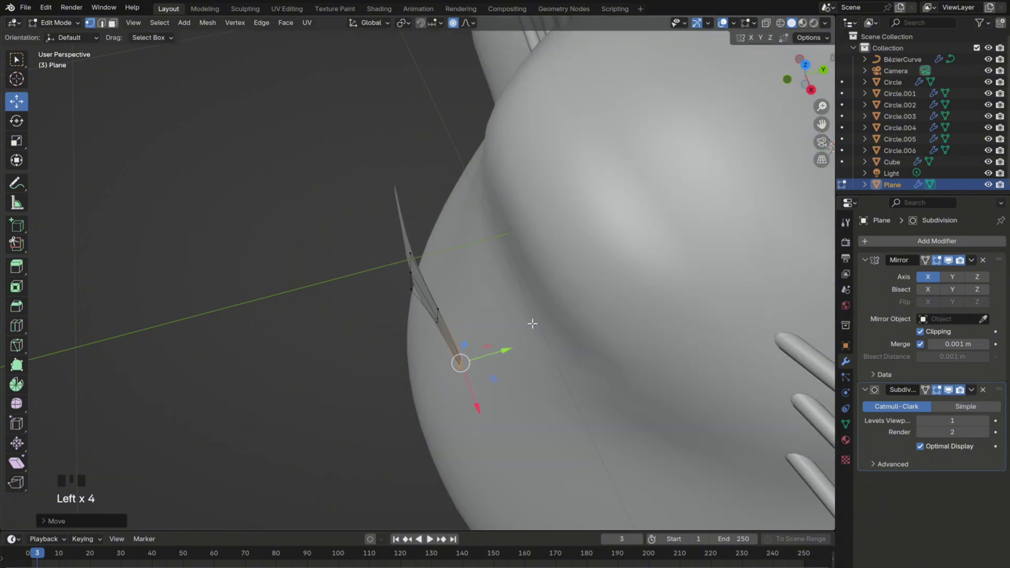
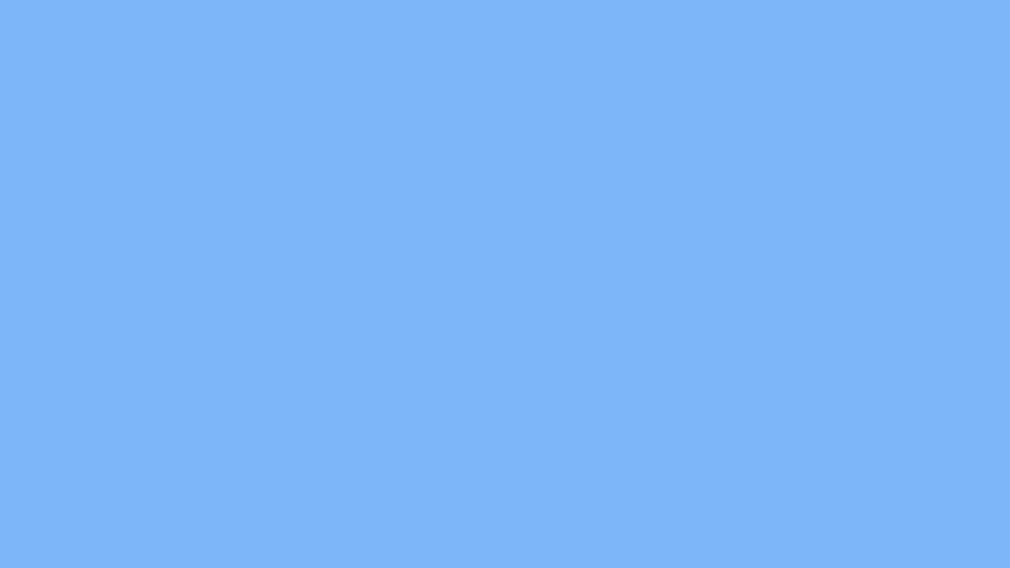
Switch to the Shading workspace and frame the body from the front.
drag(445, 89, 463, 177)
drag(463, 177, 817, 26)
click(817, 27)
scroll(down, 3)
scroll(up, 3)
scroll(up, 3)
scroll(down, 3)
scroll(up, 3)
key(KP_1)
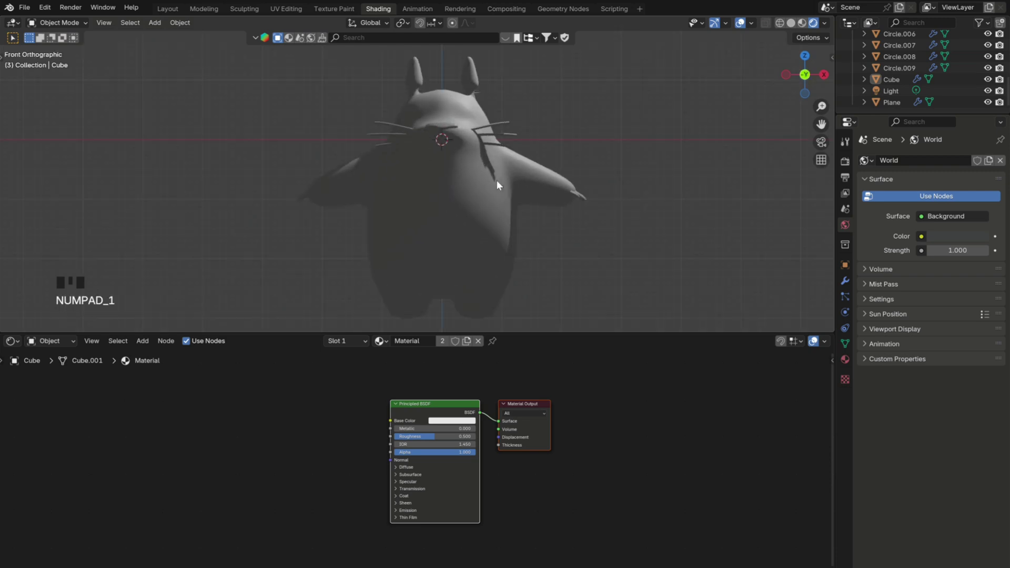
Select the Totoro body and delete its default Principled BSDF shader, leaving only the output node.
click(501, 185)
key(ctrl+z)
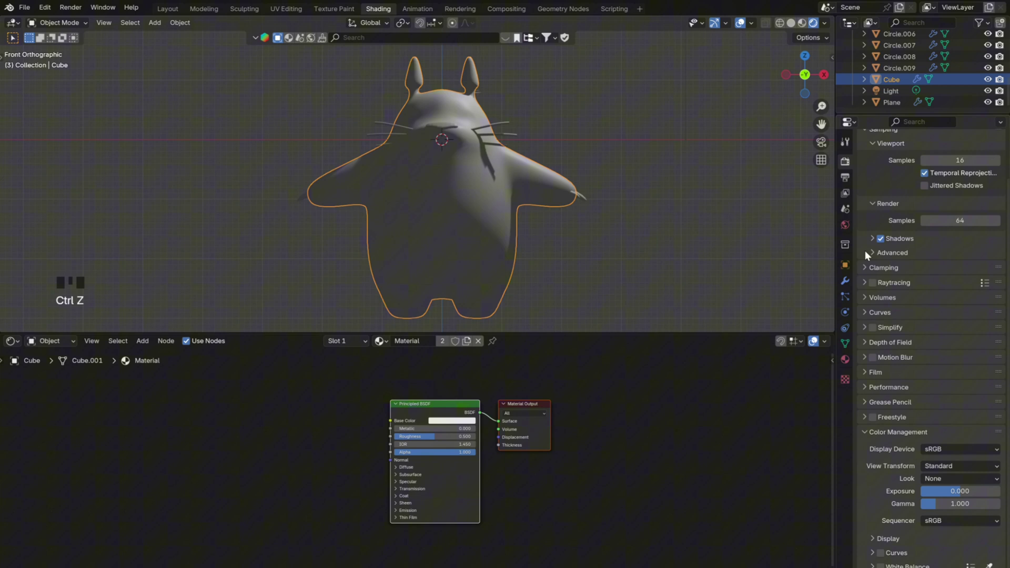
click(424, 412)
key(Delete)
Add Shader to RGB and a Color Ramp feeding the body's surface, with Constant stepped interpolation.
scroll(up, 3)
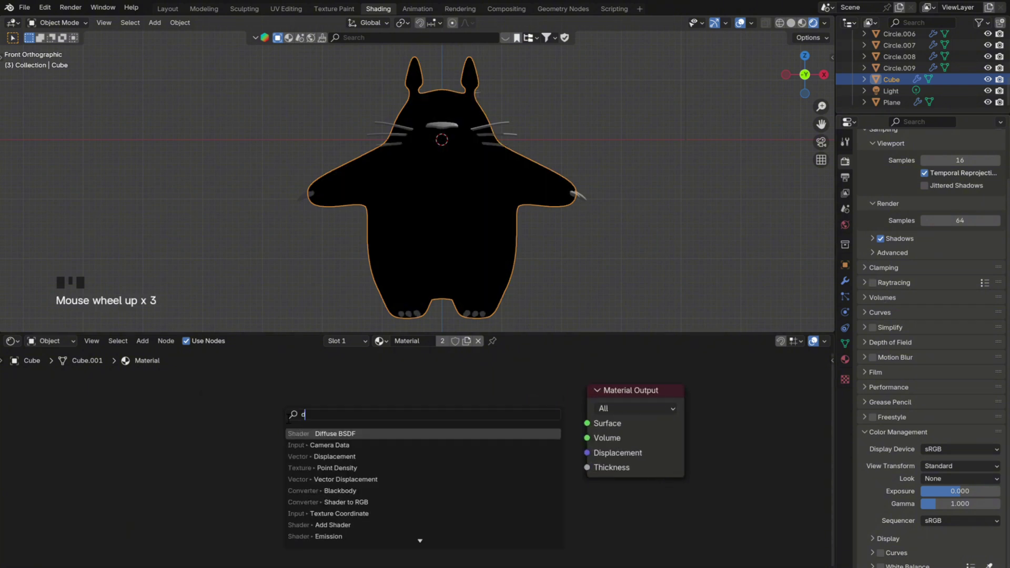
key(shift+a)
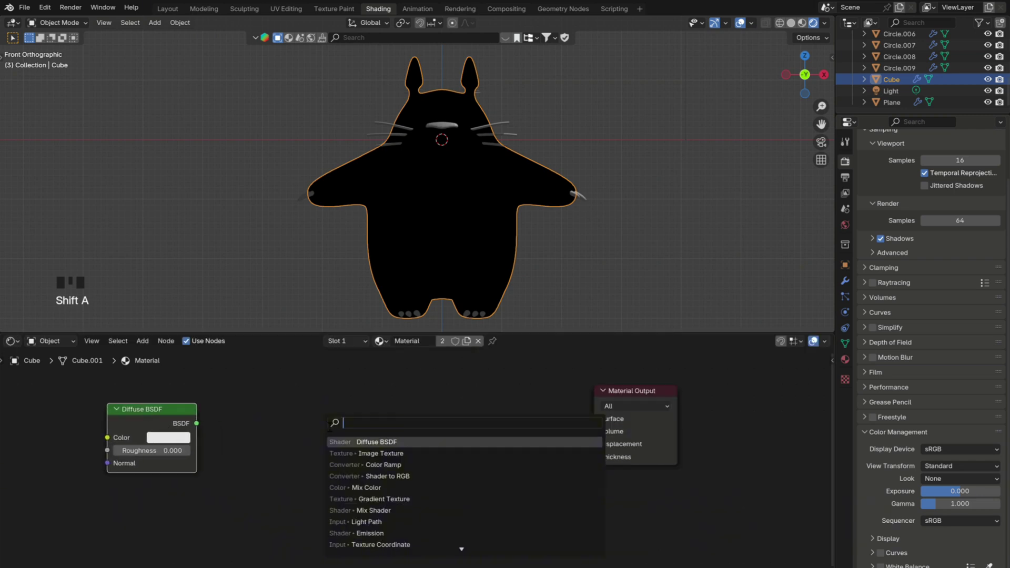
drag(202, 427, 283, 458)
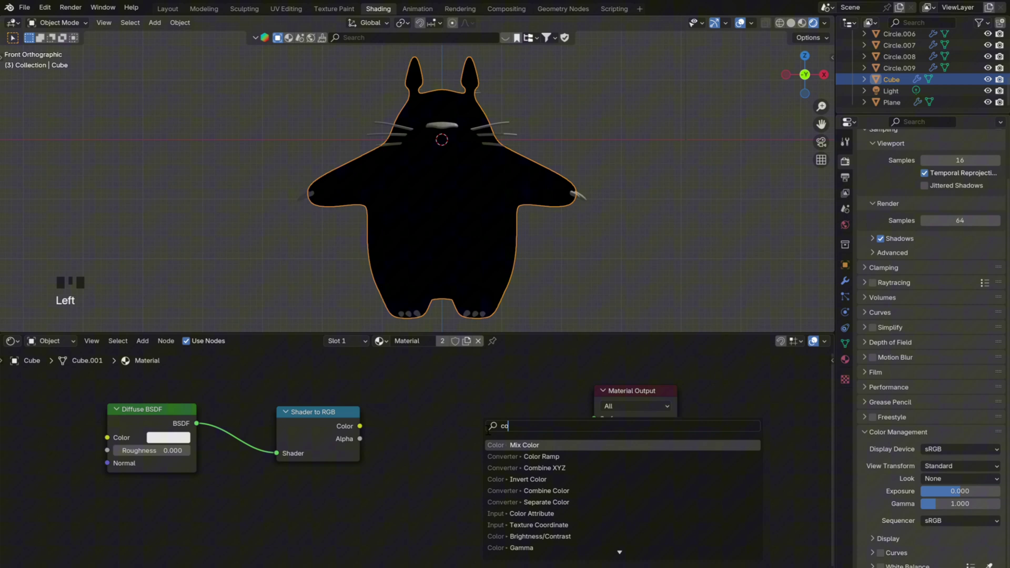
key(shift+a)
click(370, 431)
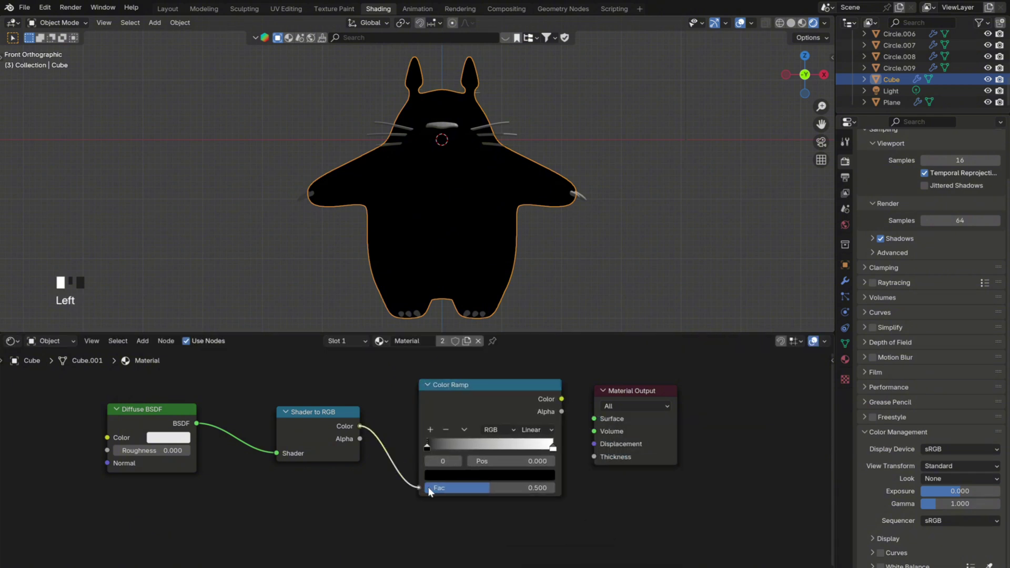
drag(568, 400, 605, 424)
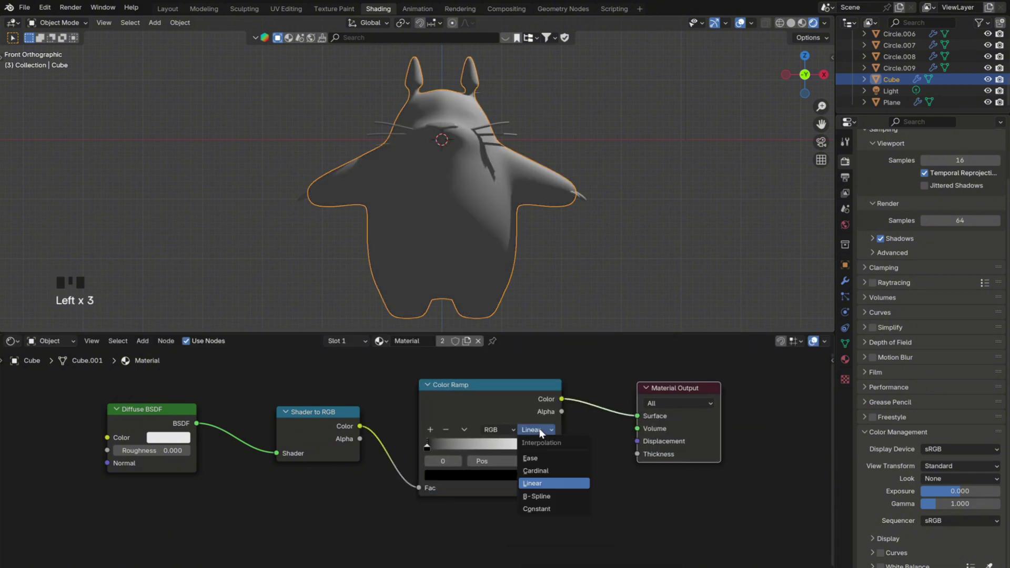
drag(546, 513, 537, 312)
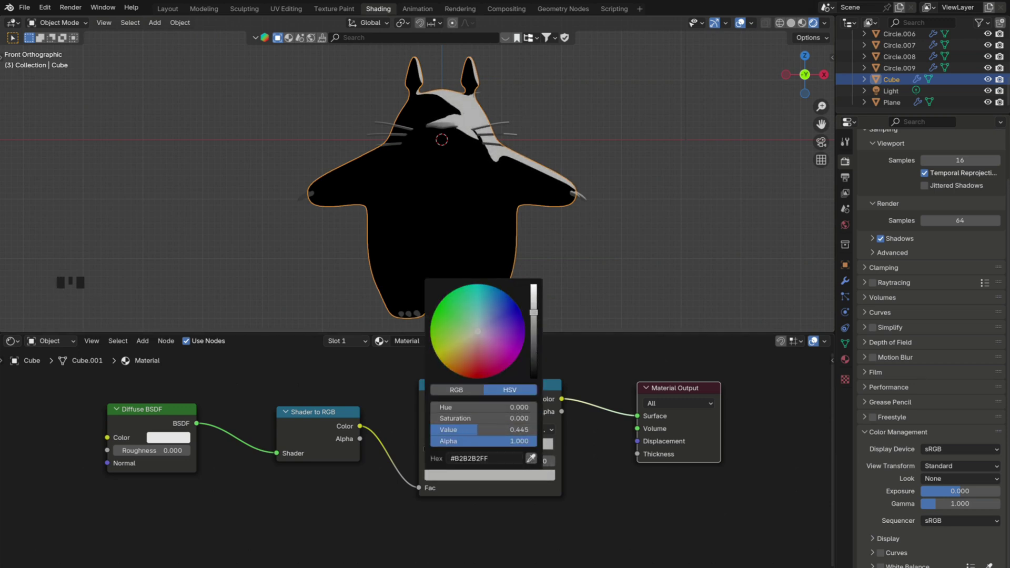
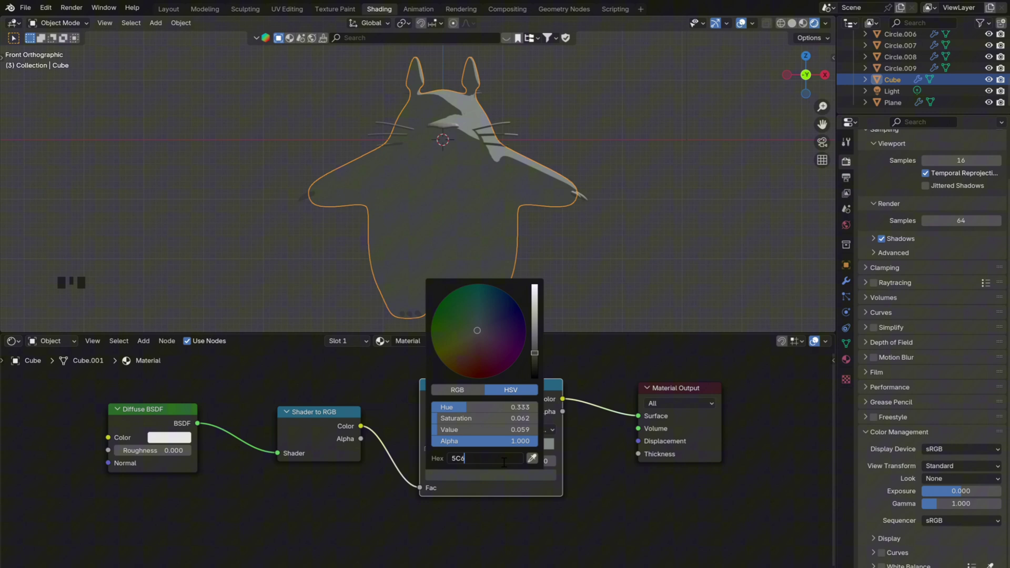
Set the ramp stops to a dark grey shadow tone and a lighter grey-green for the lit side.
key(f)
scroll(down, 3)
drag(492, 171, 499, 241)
scroll(down, 3)
click(600, 74)
scroll(down, 3)
scroll(up, 3)
scroll(down, 3)
scroll(up, 3)
key(g)
click(826, 146)
scroll(down, 3)
scroll(up, 3)
key(g)
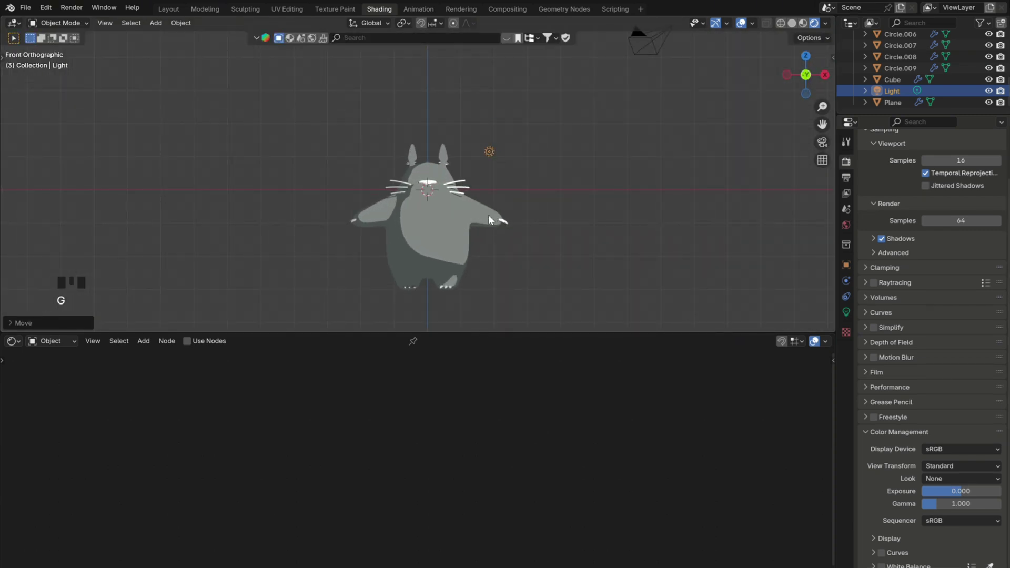
scroll(down, 3)
Give the belly piece a Shader to RGB node feeding a Color Ramp on its material.
scroll(up, 3)
click(443, 140)
click(443, 140)
click(443, 140)
key(Delete)
key(ctrl+z)
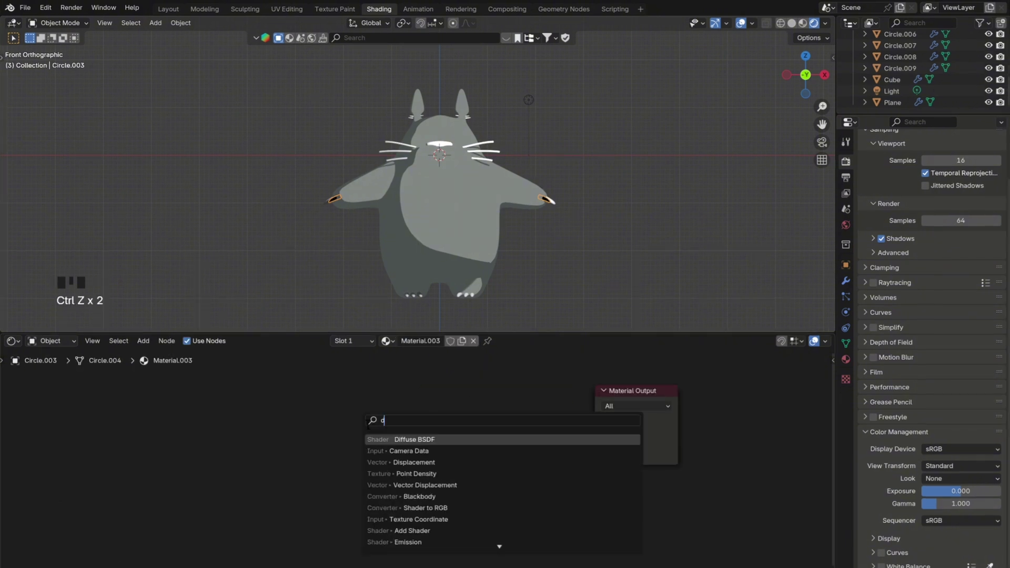
key(shift+a)
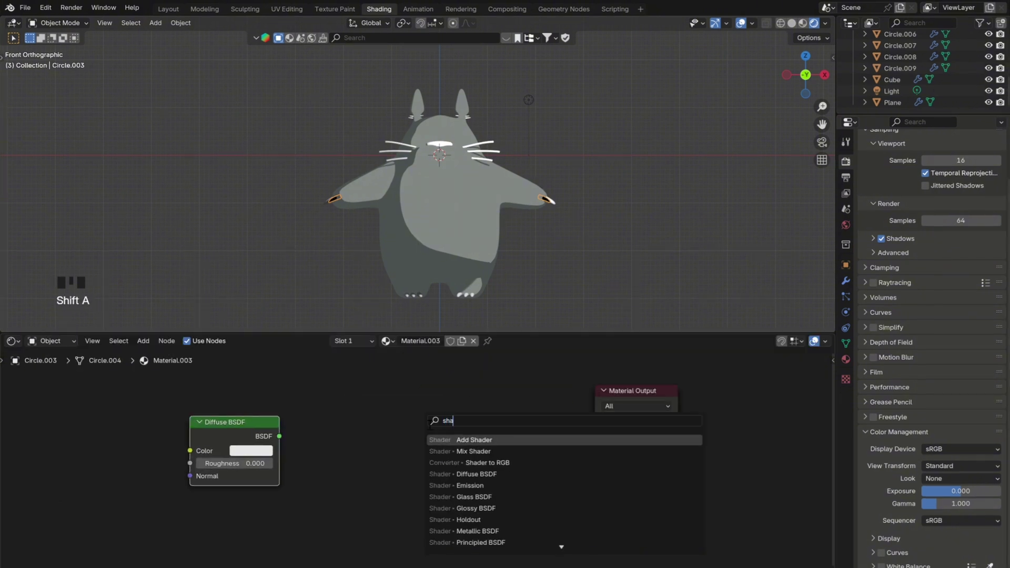
click(442, 141)
key(shift+a)
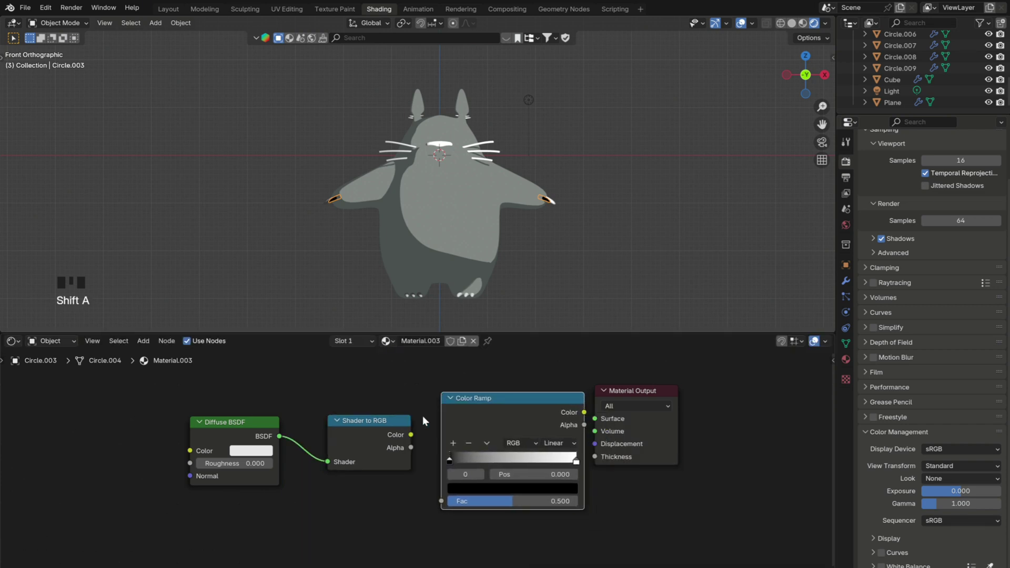
click(442, 140)
click(442, 141)
Set the belly ramp stop to pale greyish beige hex B0B2A7 and darken it slightly.
click(442, 140)
drag(442, 140, 443, 140)
key(ctrl+z)
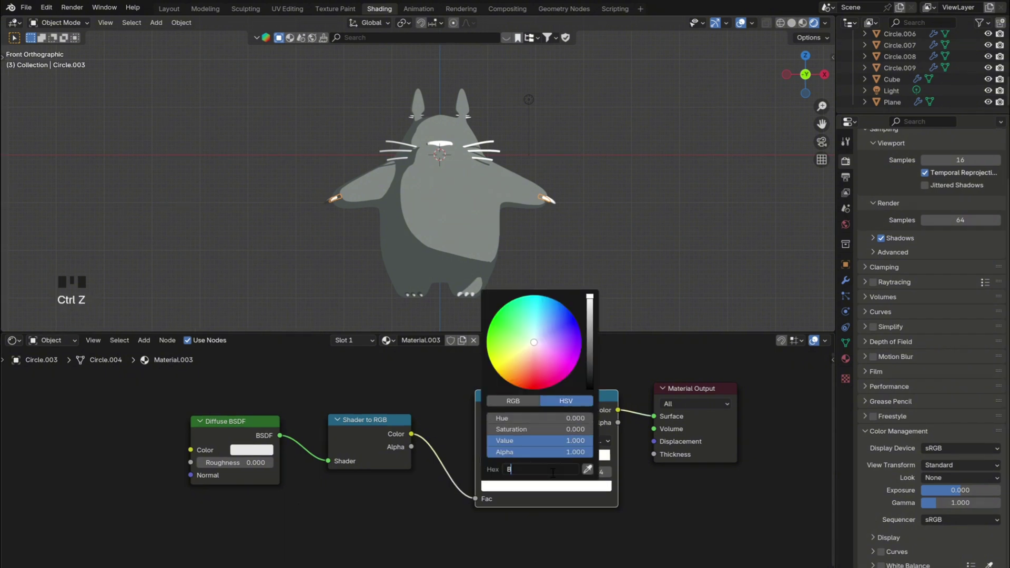
key(f)
drag(491, 466, 441, 140)
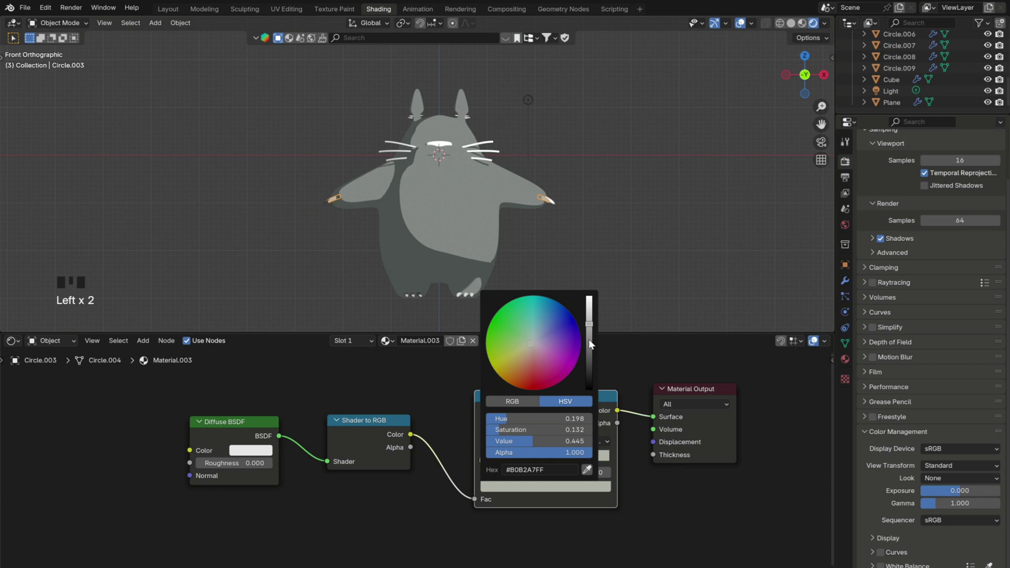
click(441, 141)
Bring the face into view and select the whisker curve for its own material.
scroll(up, 3)
drag(371, 199, 301, 213)
drag(310, 201, 326, 223)
scroll(down, 3)
scroll(up, 3)
drag(423, 234, 383, 215)
scroll(down, 3)
drag(397, 149, 307, 180)
scroll(up, 3)
click(310, 183)
key(ctrl+l)
Add an RGB colour node to the whisker material feeding the surface with a dark colour.
click(538, 112)
drag(434, 347, 468, 397)
key(Delete)
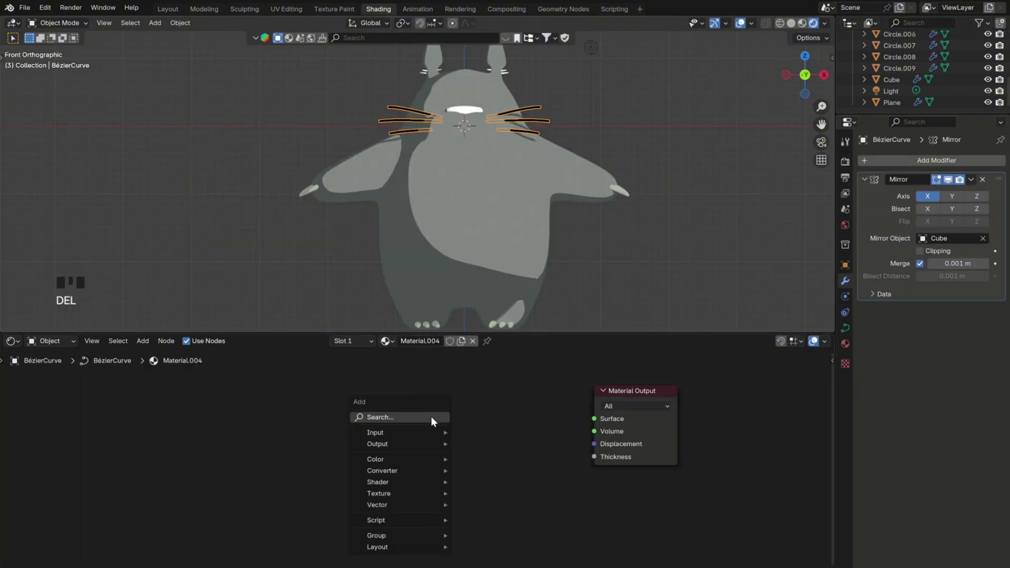
key(shift+a)
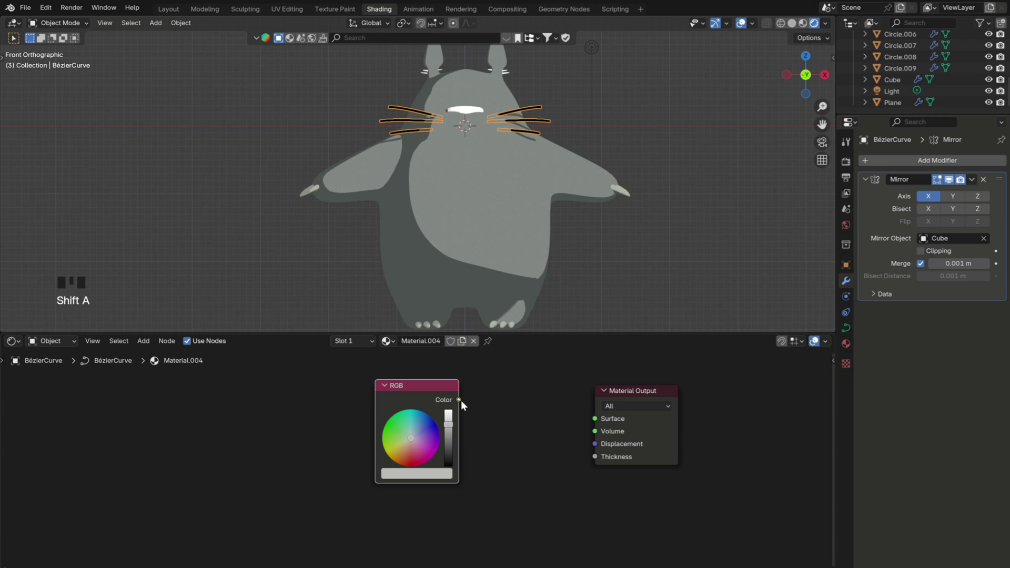
click(483, 109)
click(484, 109)
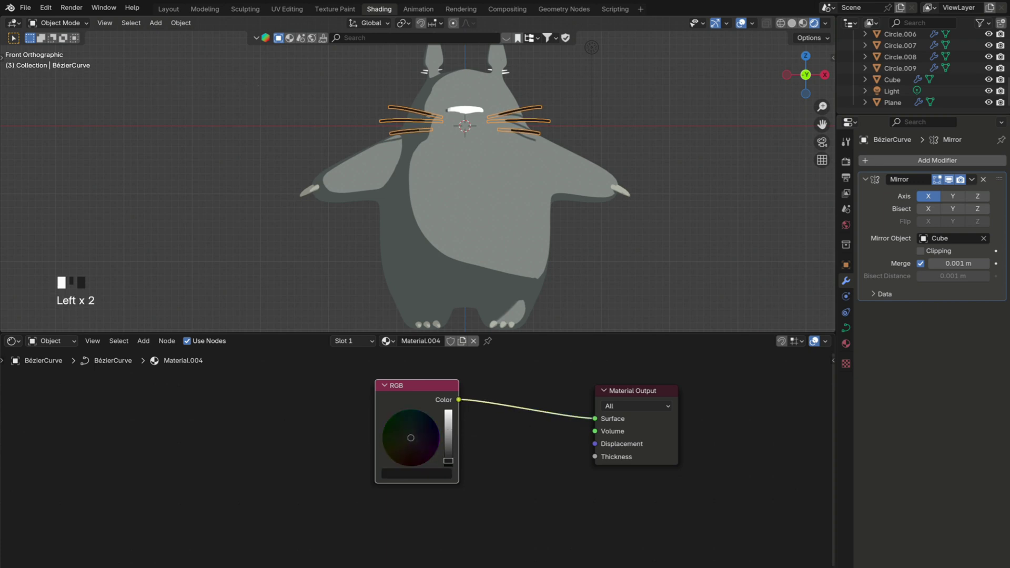
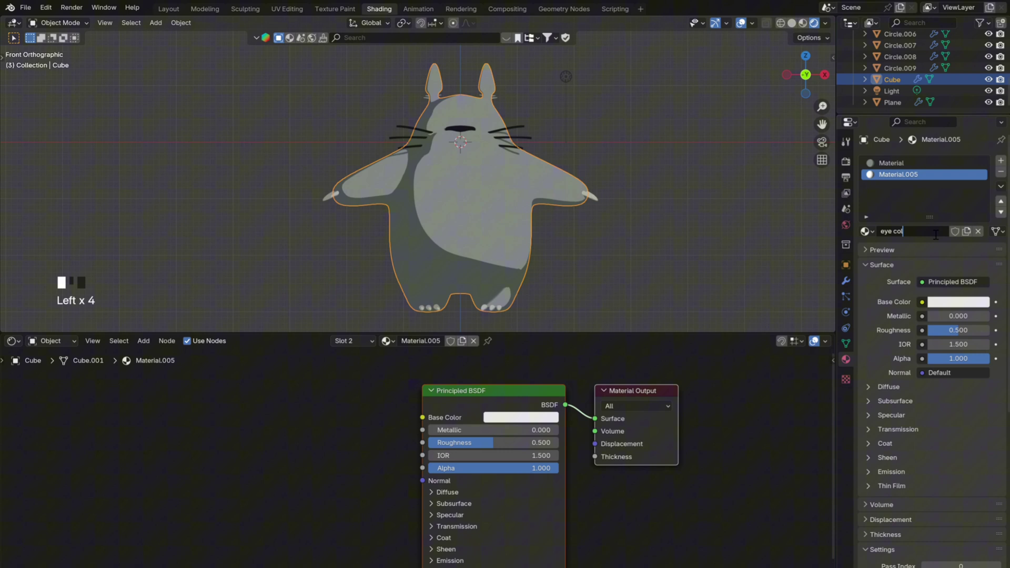
On the new eye color material, chain Shader to RGB through a Color Ramp into the surface.
key(Delete)
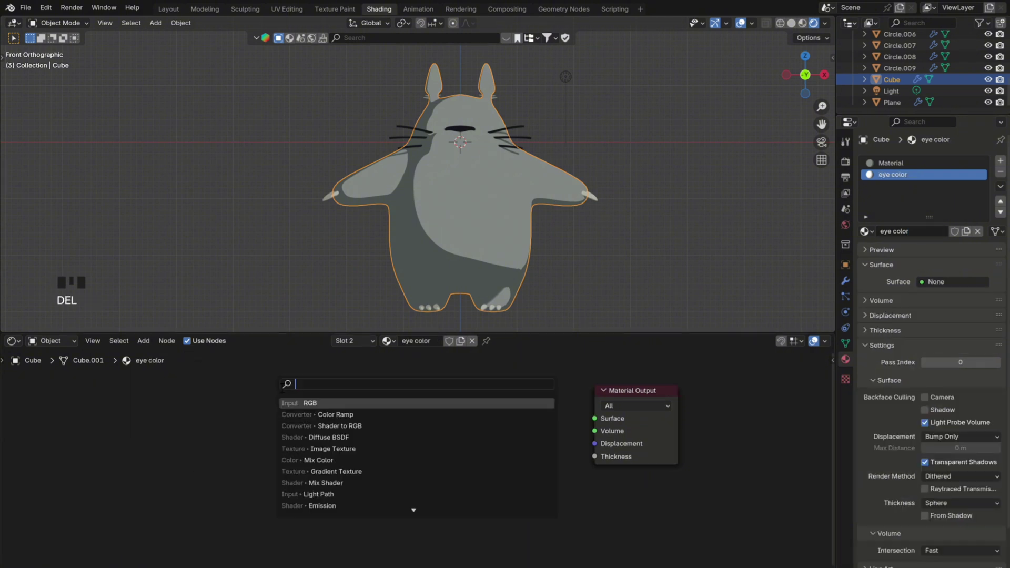
key(shift+a)
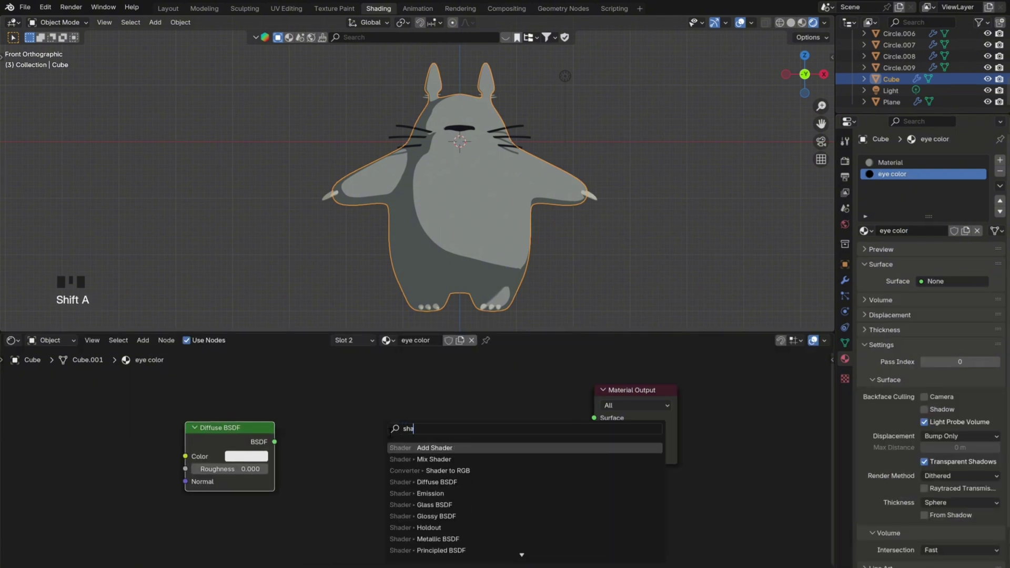
drag(278, 445, 496, 434)
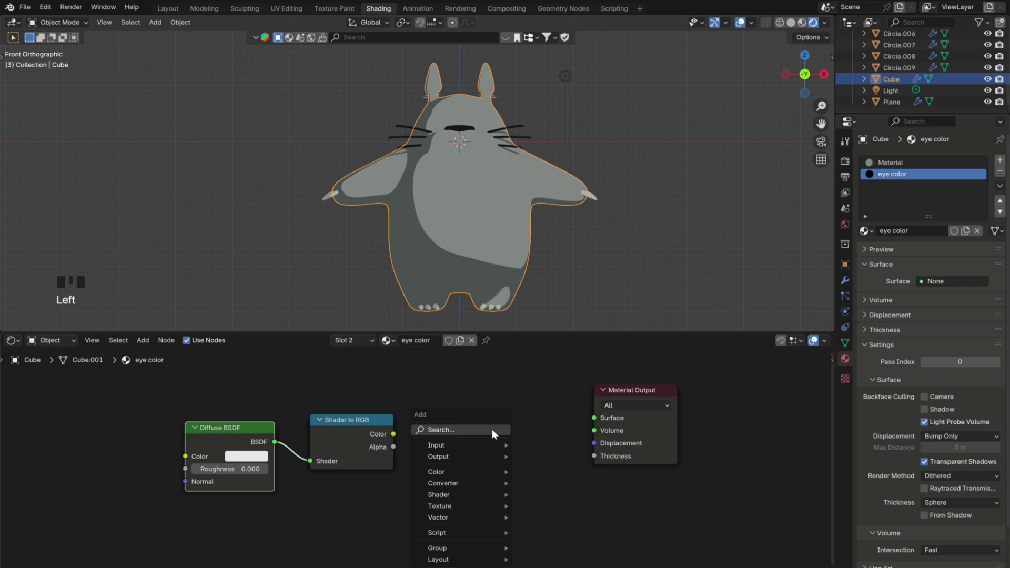
key(shift+a)
drag(396, 435, 446, 467)
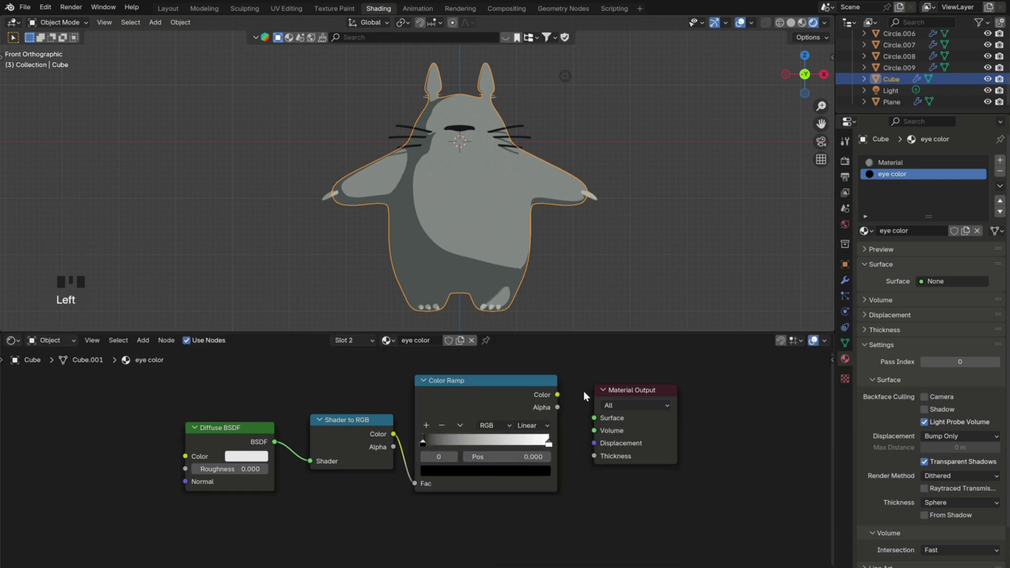
drag(561, 395, 597, 419)
drag(547, 508, 496, 418)
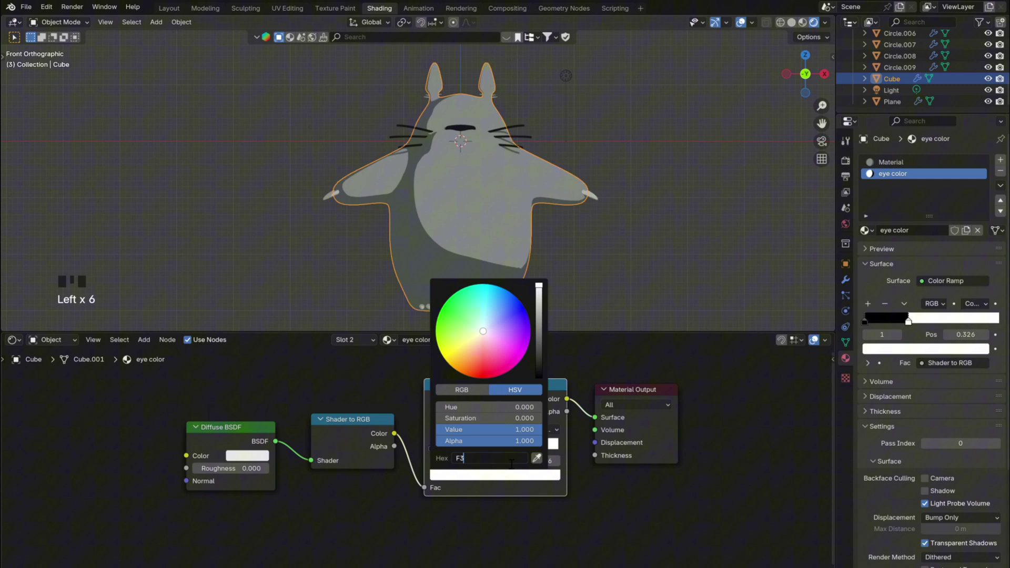
Set the eye color ramp stop to near-white hex F3F7F9 and tune its brightness.
key(f)
drag(436, 451, 481, 478)
click(537, 482)
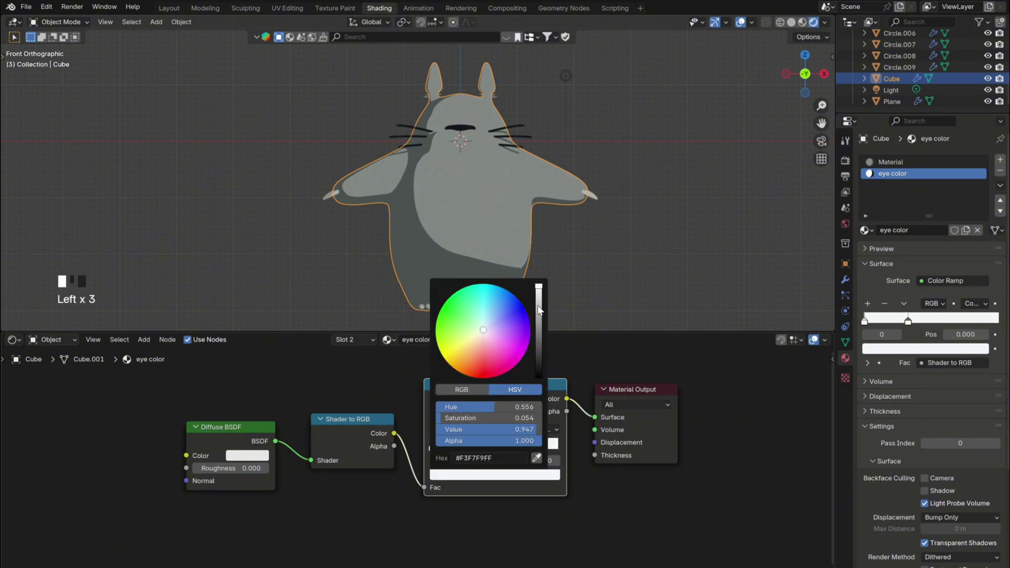
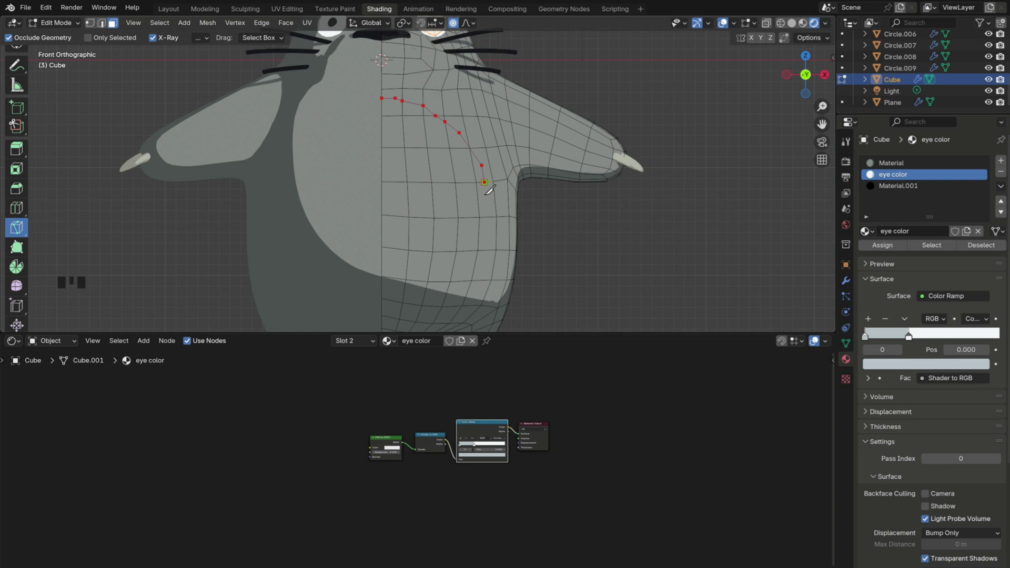
Select the belly faces of the Cube in edit mode for the new Material.005 slot.
scroll(down, 3)
scroll(up, 3)
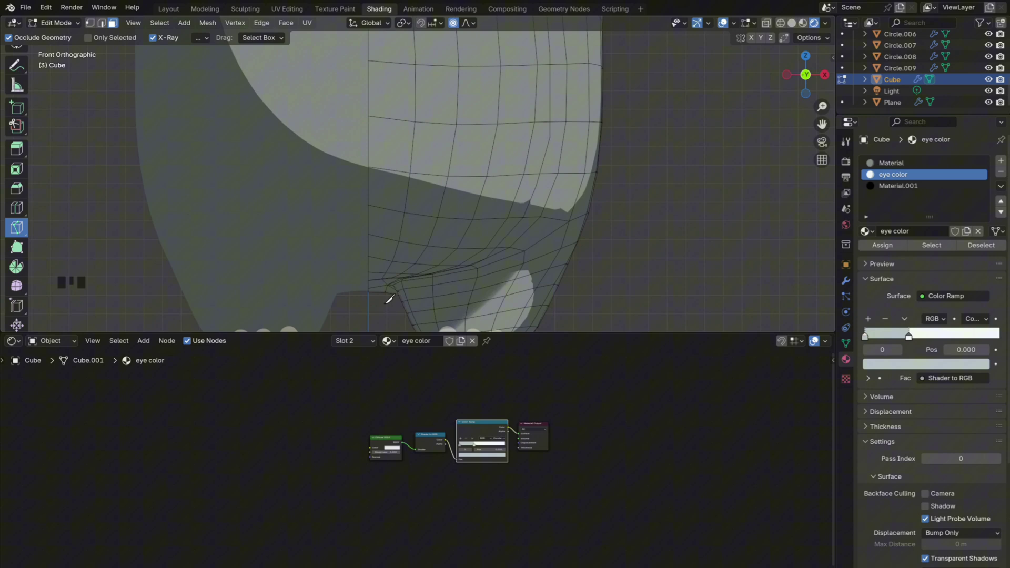
click(23, 66)
scroll(down, 3)
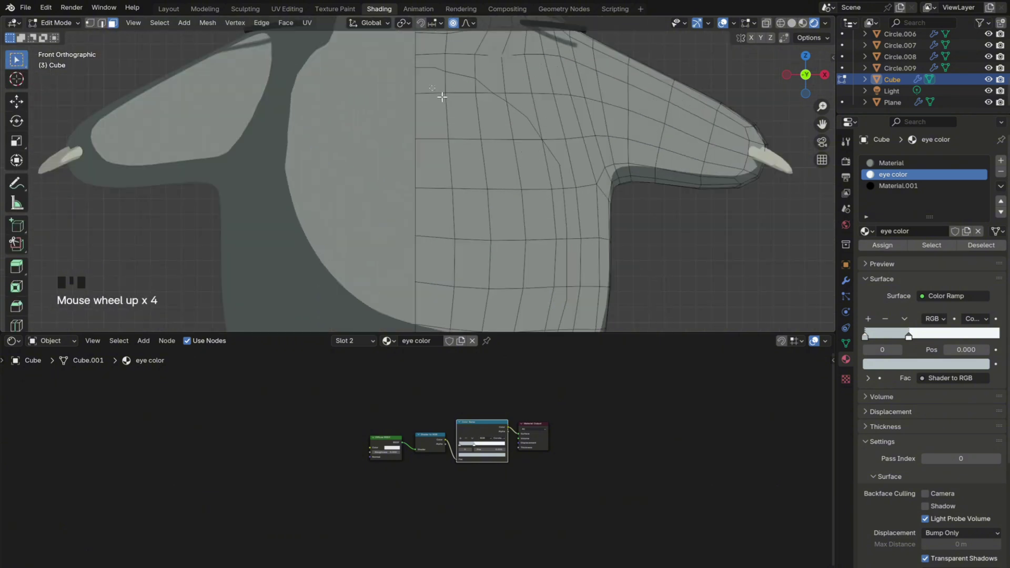
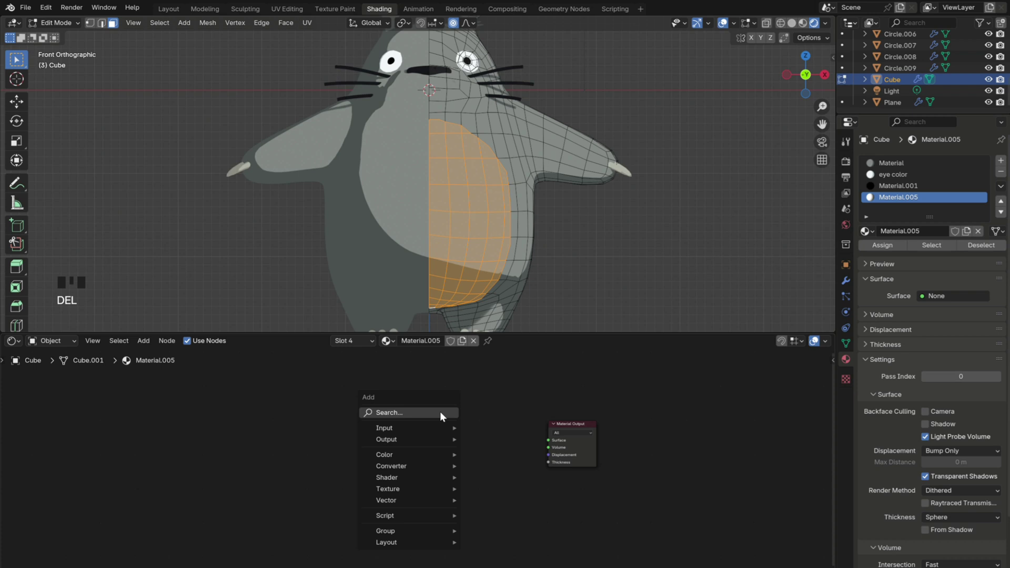
Add a Color Ramp node via Shift+A search and place it in the belly material's node tree.
key(shift+a)
key(f)
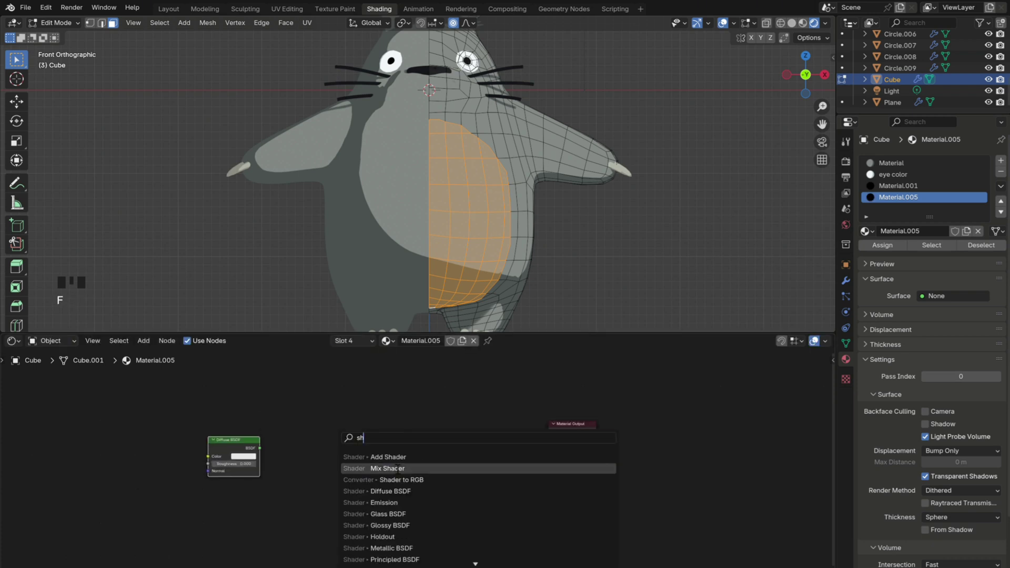
key(shift+a)
drag(264, 453, 328, 466)
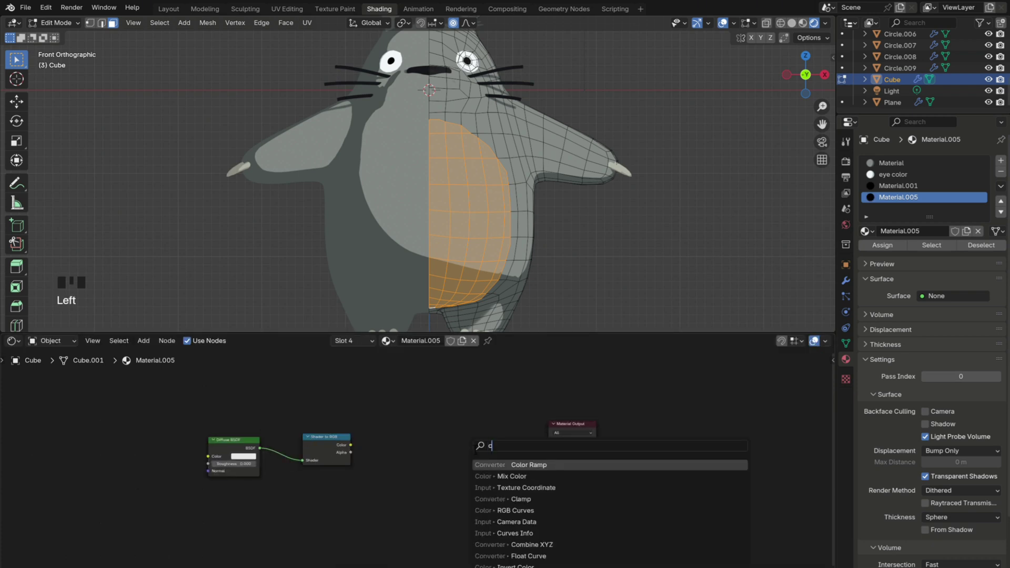
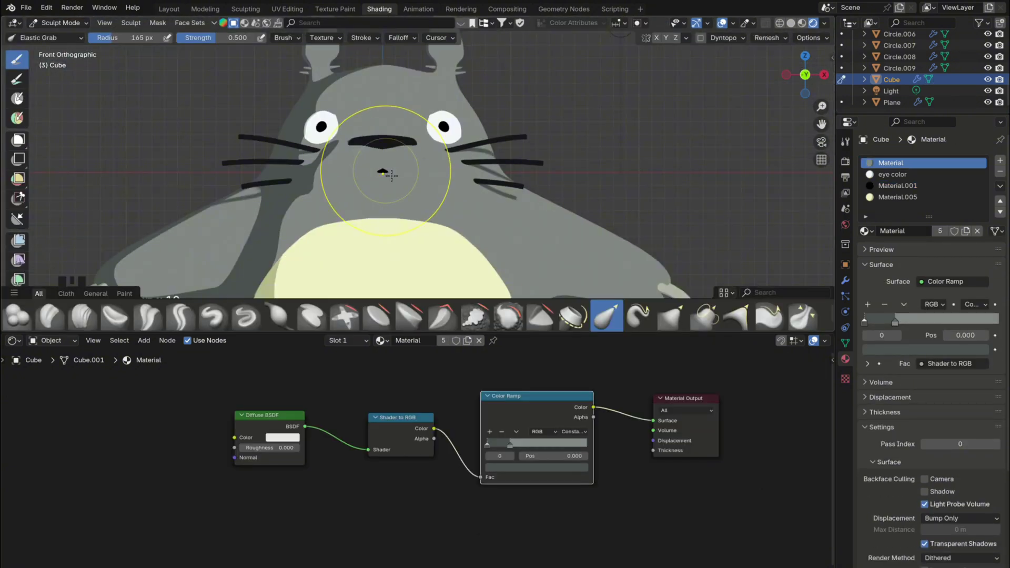
Return to object mode and add a Plane to shape into the chest chevron markings.
scroll(up, 3)
click(655, 424)
scroll(down, 3)
key(shift+a)
drag(556, 455, 544, 559)
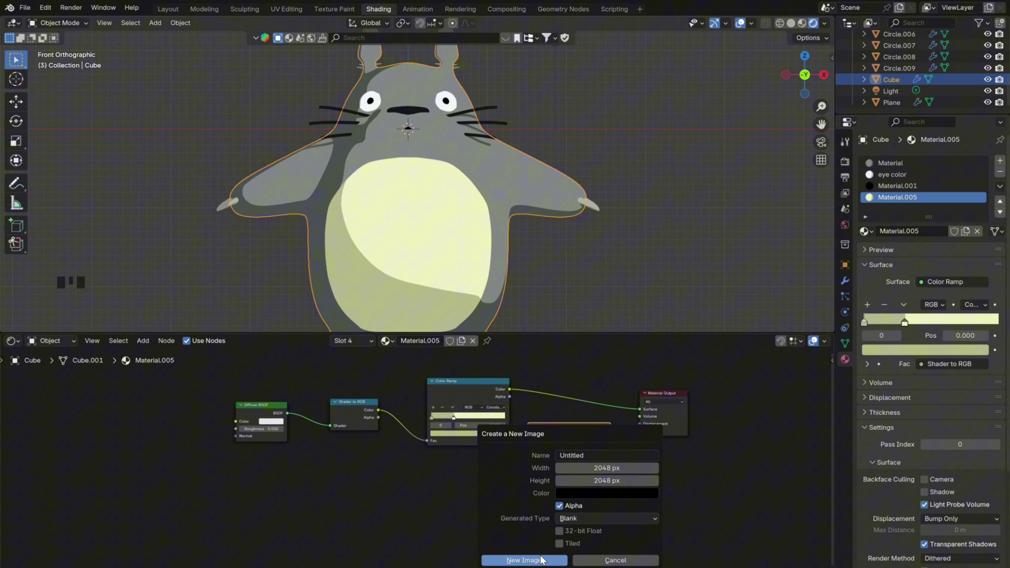
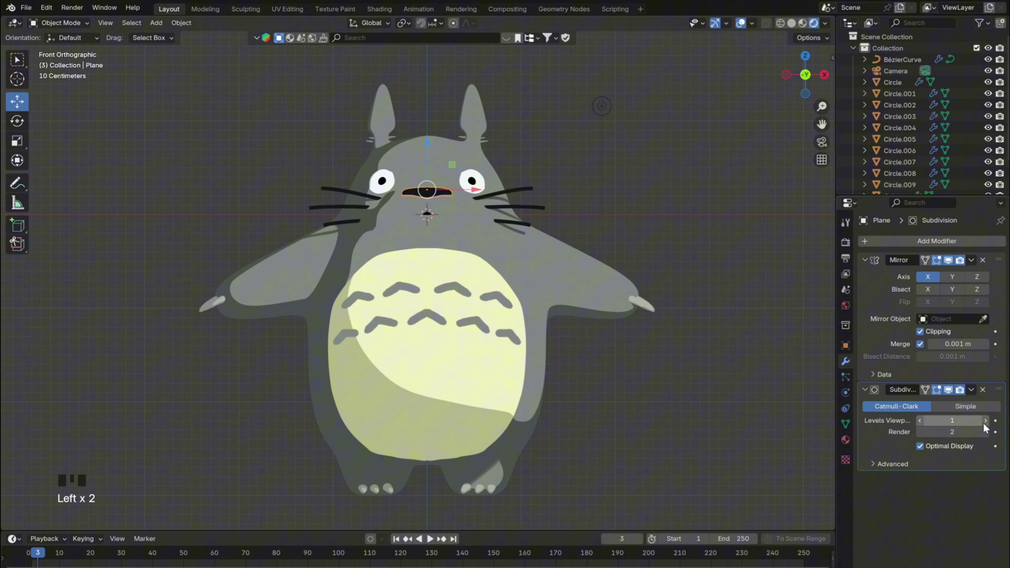
Frame Totoro through the scene camera before adding the outline.
drag(991, 425, 434, 200)
right_click(434, 200)
scroll(down, 3)
drag(430, 204, 431, 231)
key(ctrl+alt+KP_0)
scroll(down, 3)
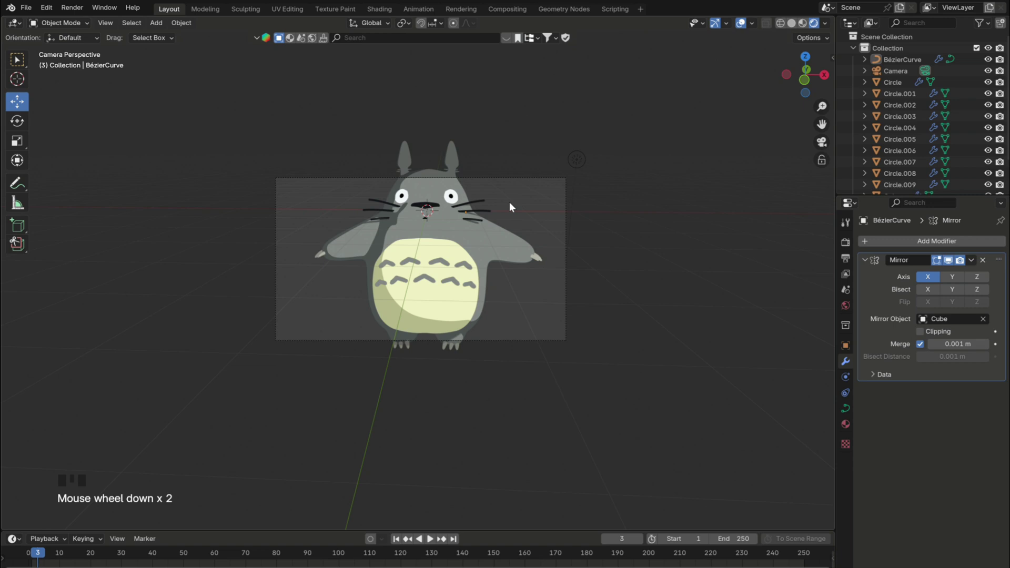
middle_click(482, 216)
scroll(down, 3)
scroll(up, 3)
Add a Grease Pencil Scene Line Art object and preview the black outline on Totoro.
key(ctrl+alt+KP_0)
click(570, 196)
key(g)
scroll(up, 3)
key(g)
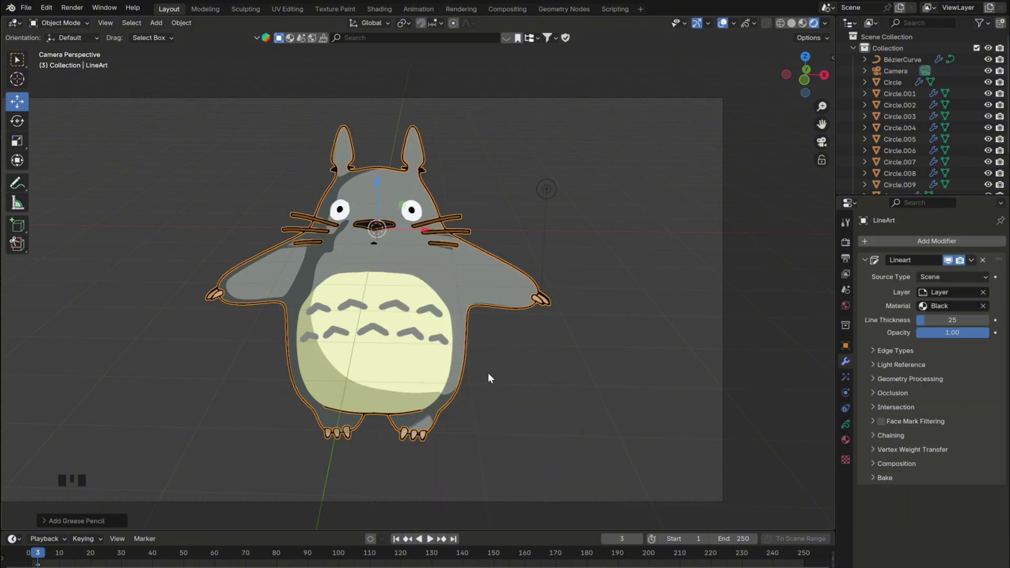
click(505, 186)
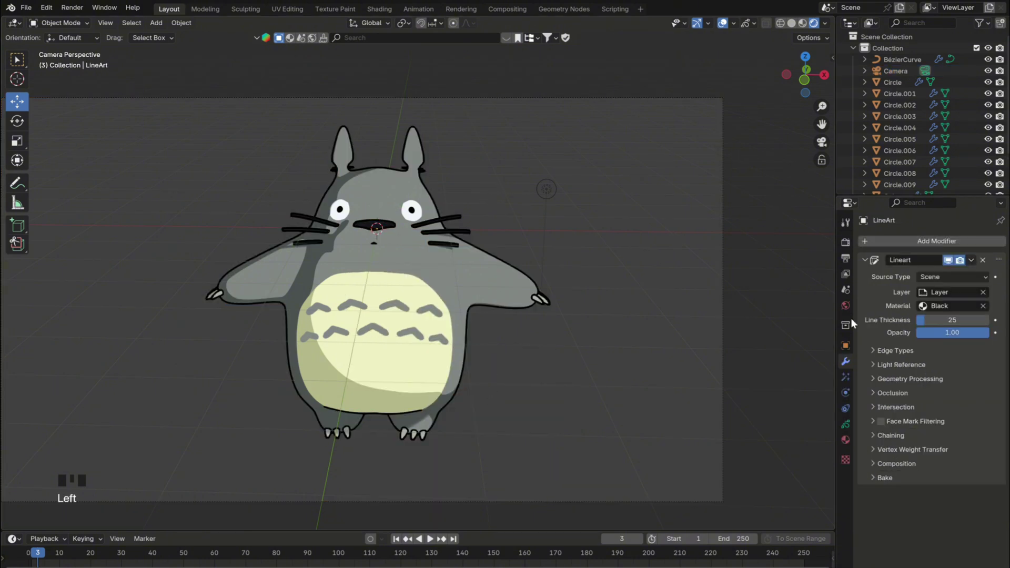
Enable Material Borders in the line art edge types and set Line Thickness to 15.
drag(890, 354, 925, 417)
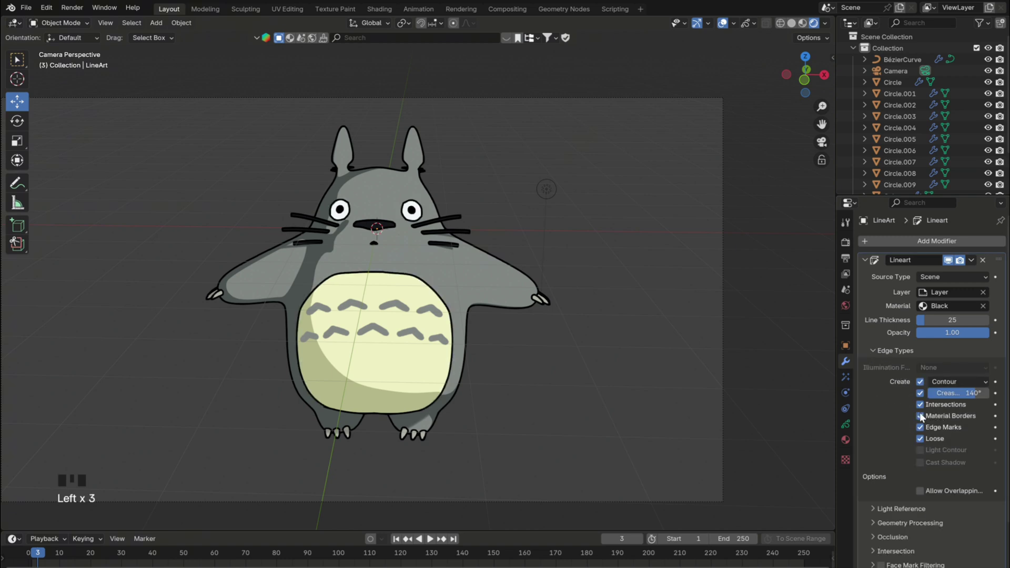
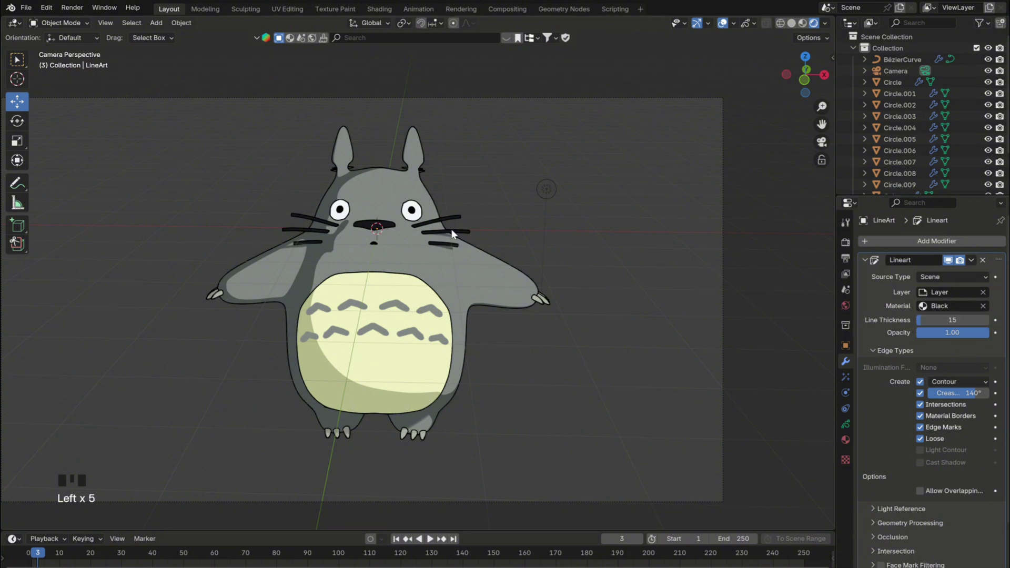
scroll(down, 3)
scroll(up, 3)
double_click(927, 406)
double_click(929, 409)
click(925, 430)
click(925, 430)
Parent the Totoro objects under the Armature and switch to the Shading workspace.
scroll(down, 3)
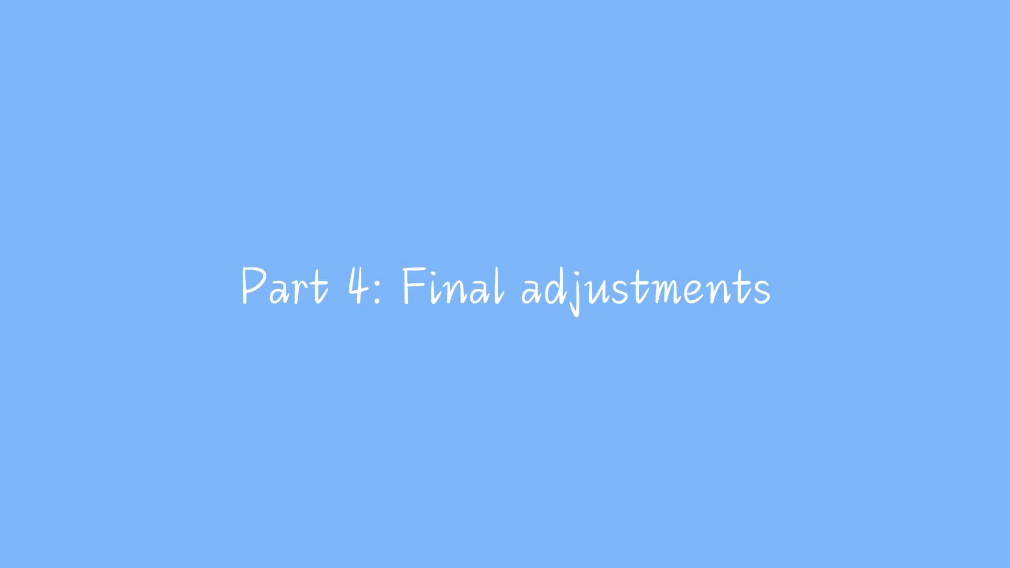
click(522, 207)
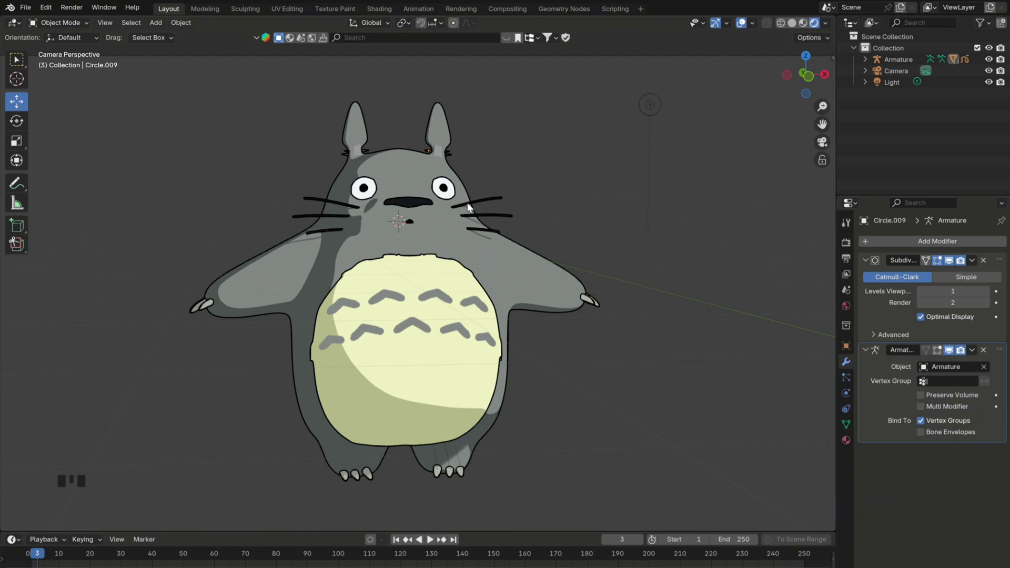
click(389, 14)
In the World nodes, add a Mix Shader feeding into the World Output.
click(821, 29)
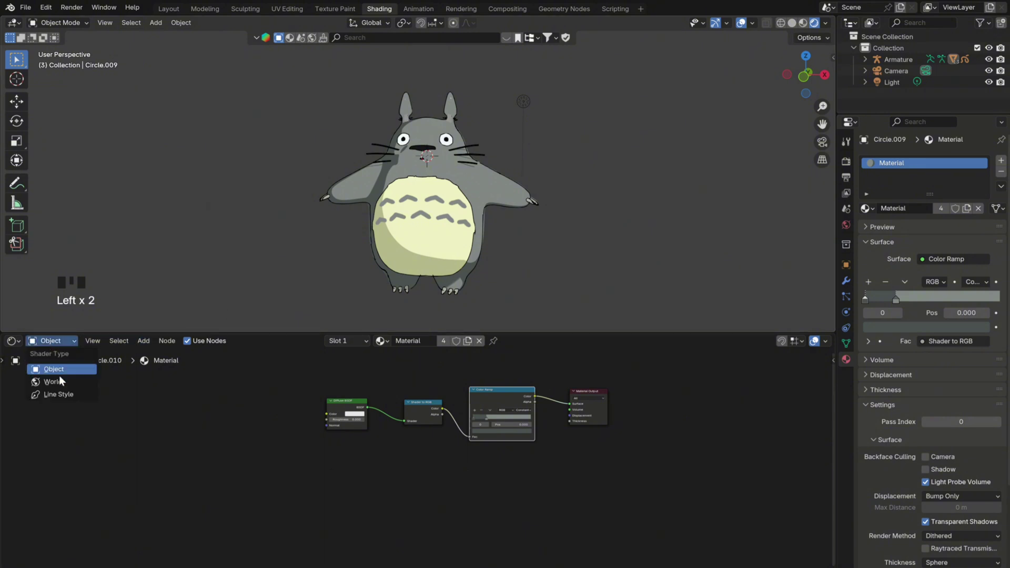
click(499, 400)
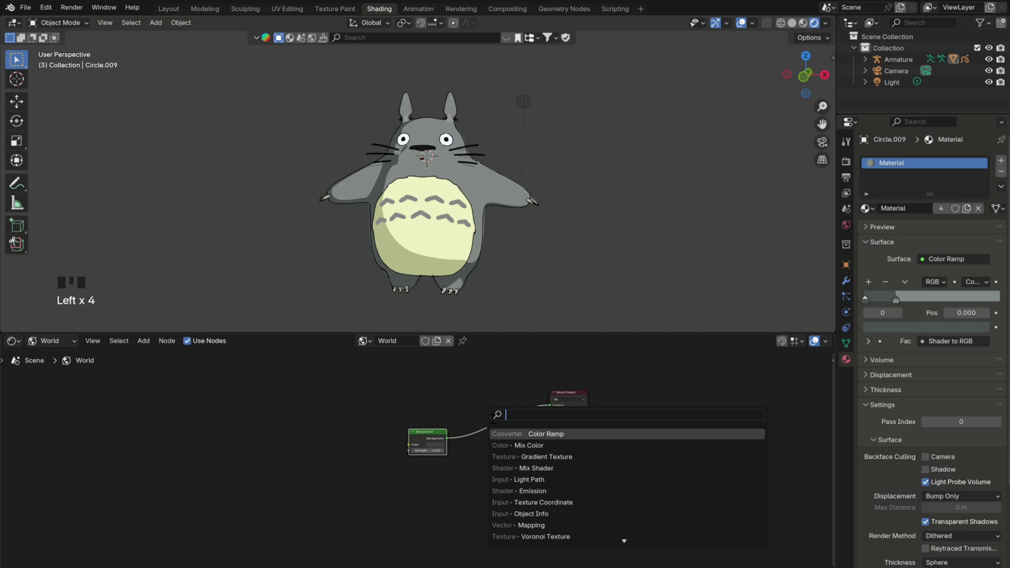
key(shift+a)
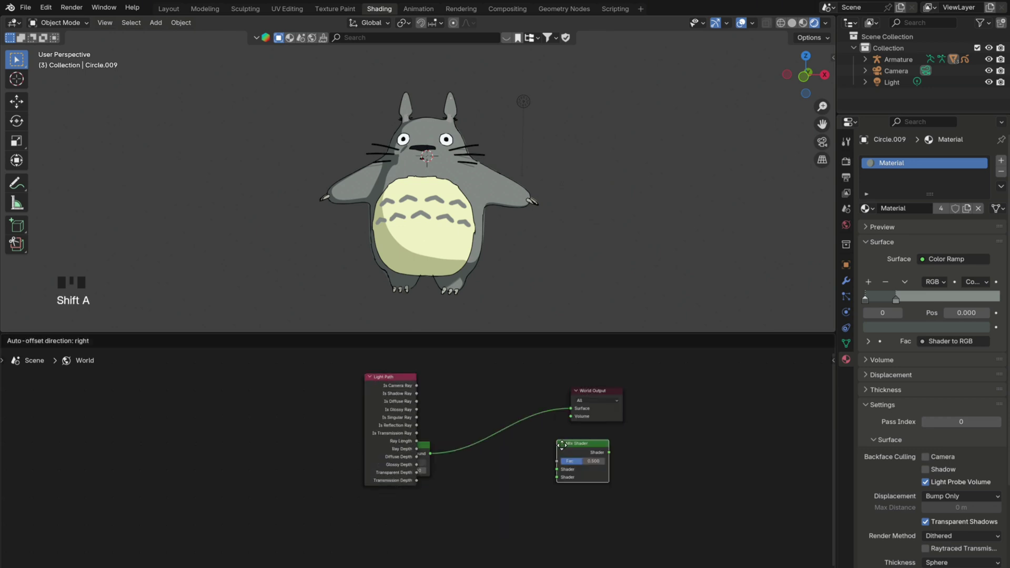
drag(421, 389, 428, 461)
click(426, 453)
Duplicate the Background into the Mix Shader and give the camera background a light blue colour.
key(shift+d)
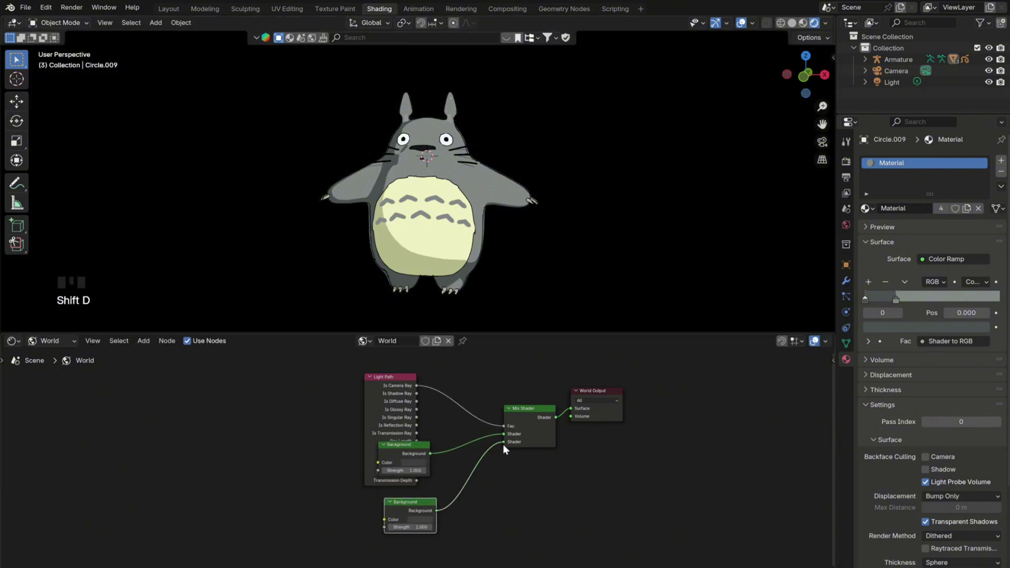
drag(382, 420, 446, 515)
key(ctrl+z)
click(509, 502)
drag(820, 114, 819, 115)
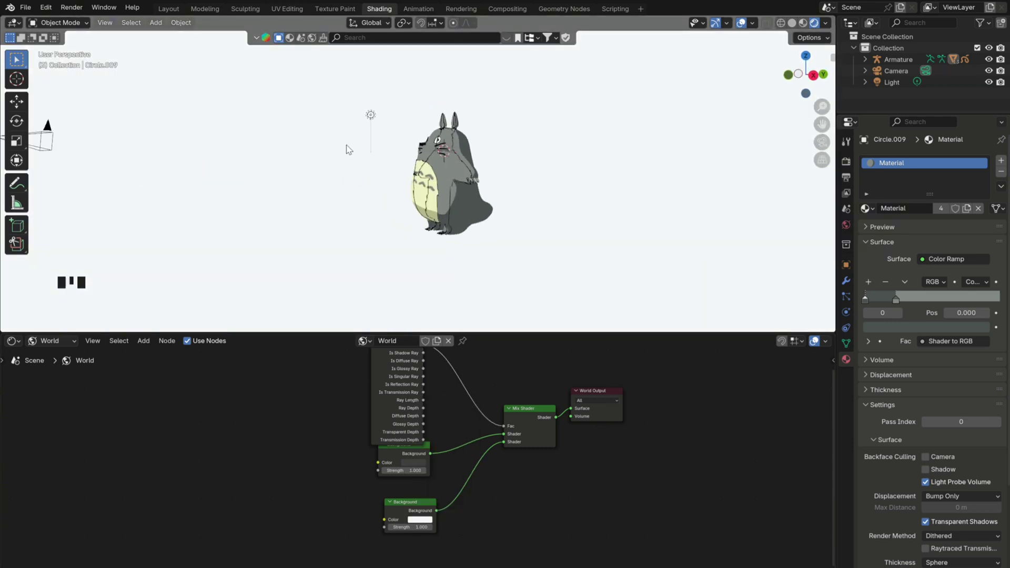
click(824, 145)
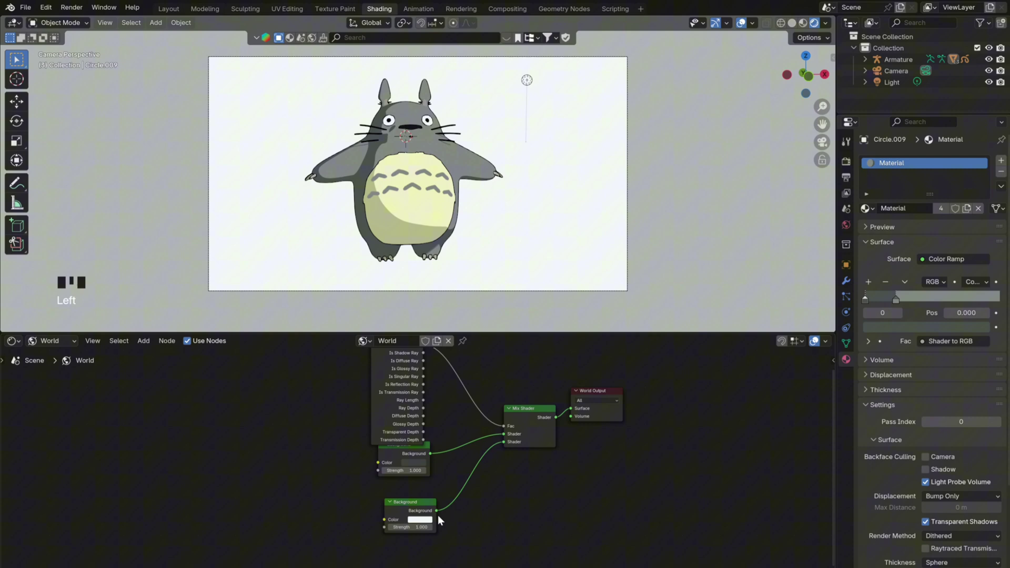